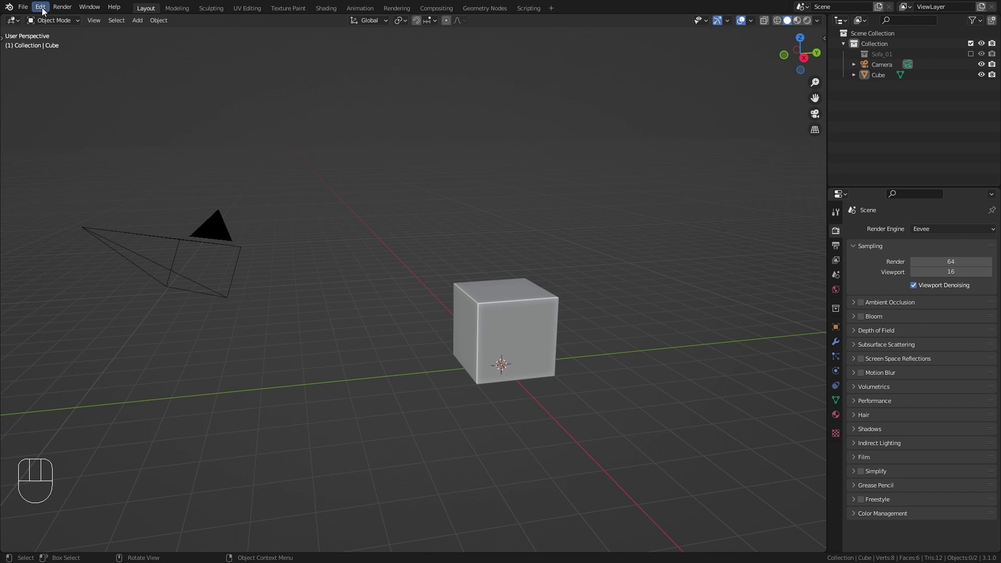
# Orbit the scene, then switch the viewport to look through the scene camera
pyautogui.moveTo(47, 11); pyautogui.dragTo(73, 159)
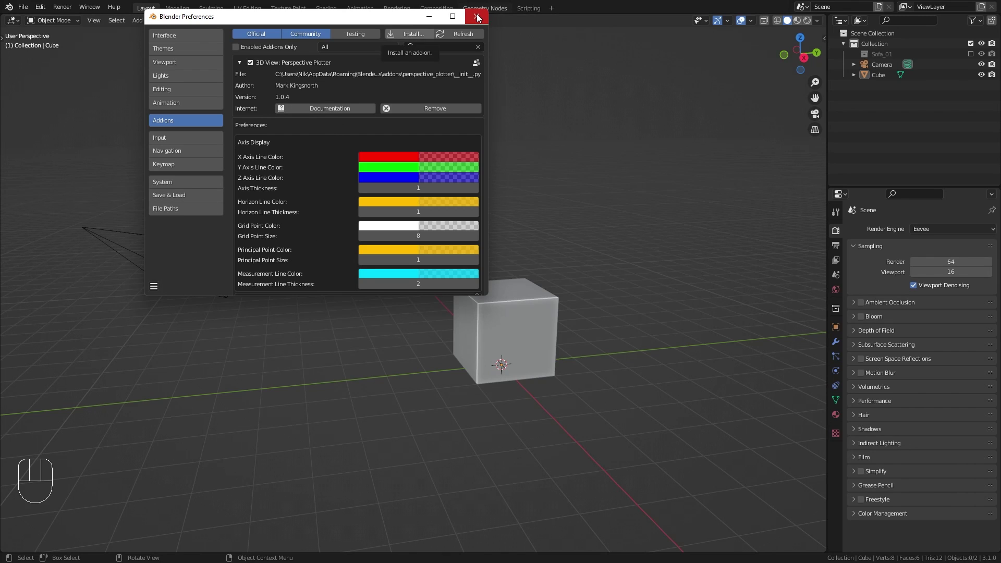
pyautogui.middleClick(424, 187)
pyautogui.moveTo(401, 241); pyautogui.dragTo(400, 240)
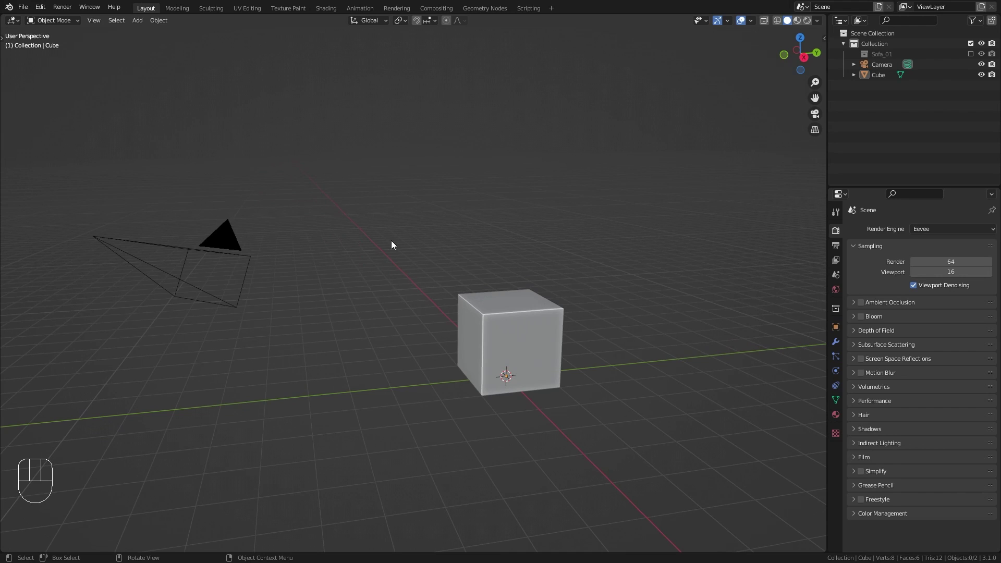
pyautogui.press('KP_0')
pyautogui.moveTo(376, 224); pyautogui.dragTo(333, 186)
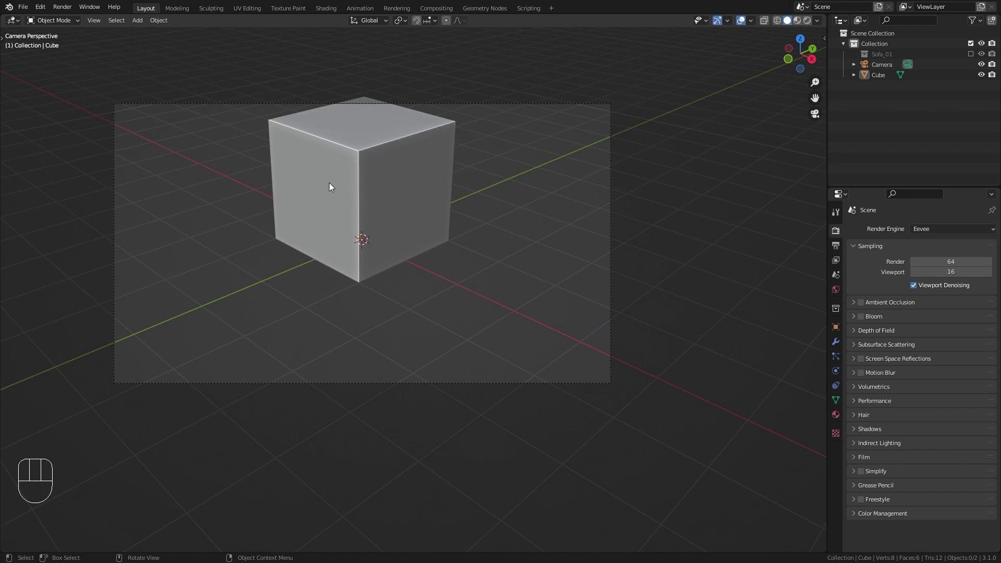
# Show the sidebar with the P Plotter tab of Perspective Plotter tools beside the camera view
pyautogui.press('n')
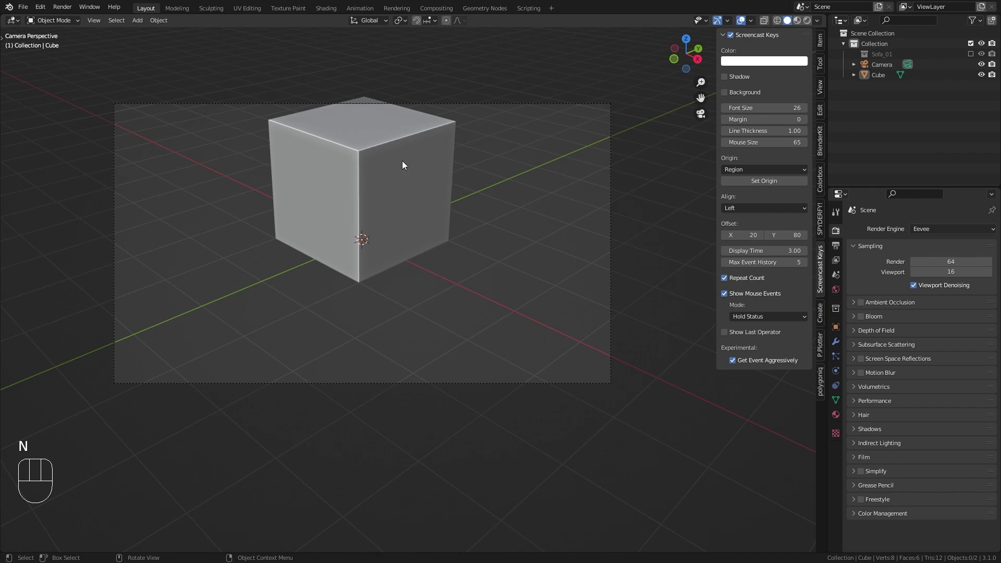
pyautogui.click(823, 352)
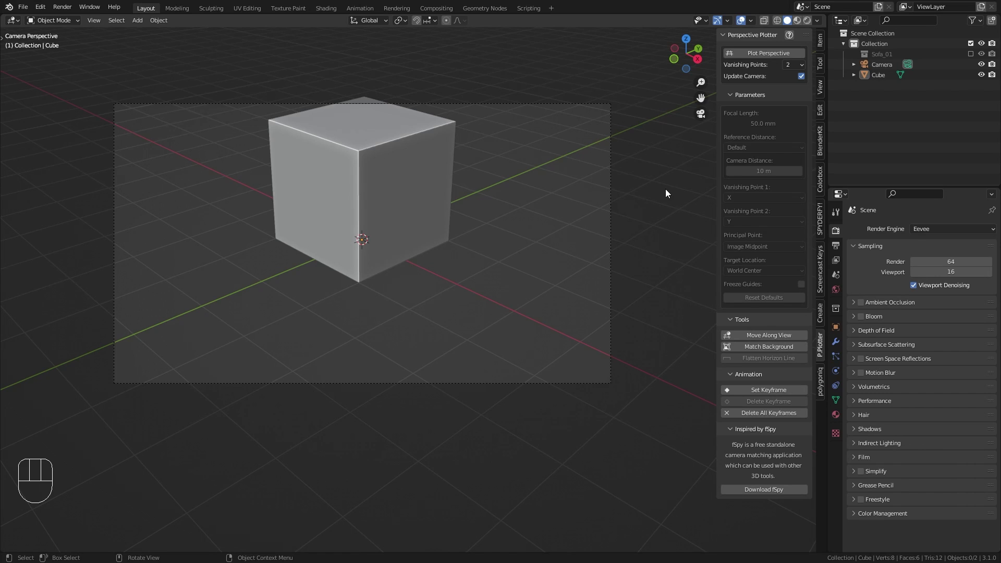
pyautogui.press('KP_0')
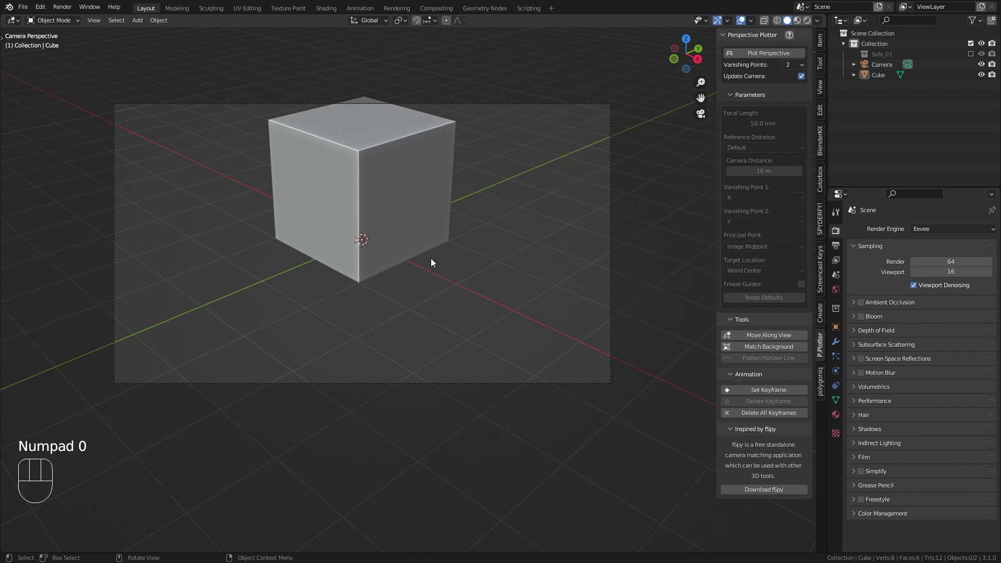
pyautogui.middleClick(359, 219)
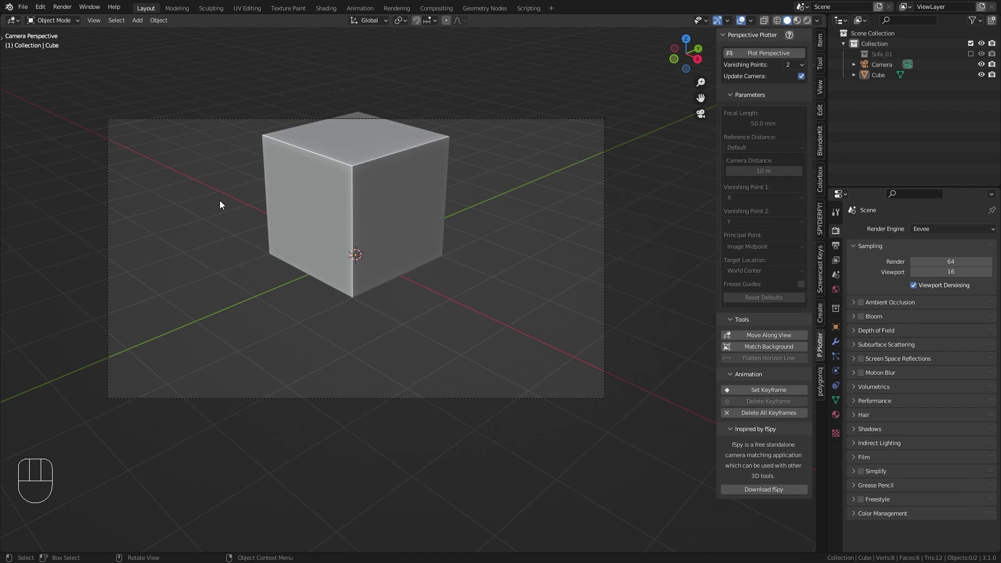
pyautogui.middleClick(376, 254)
# Select the camera and enable Background Images in its object data properties
pyautogui.click(460, 110)
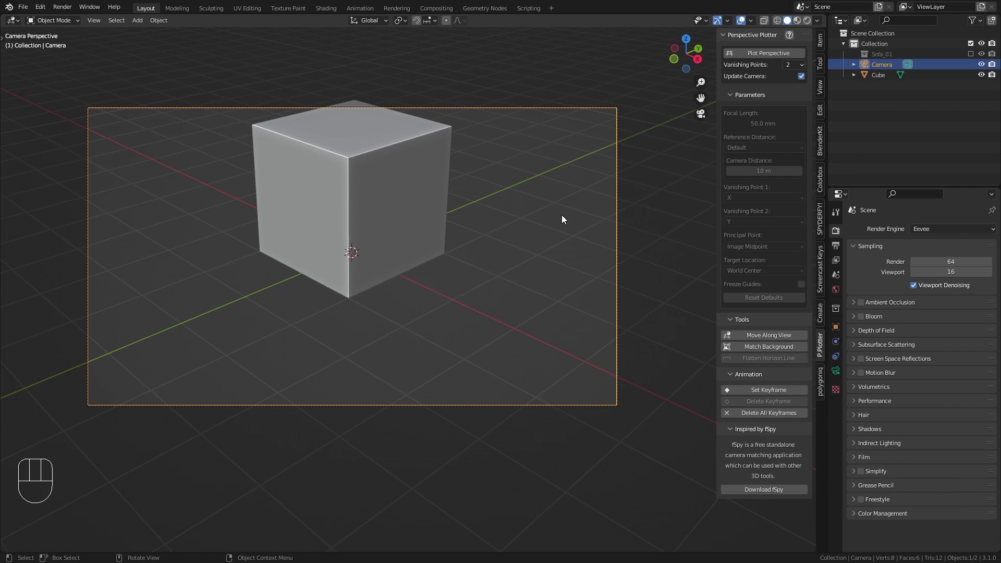
pyautogui.click(838, 373)
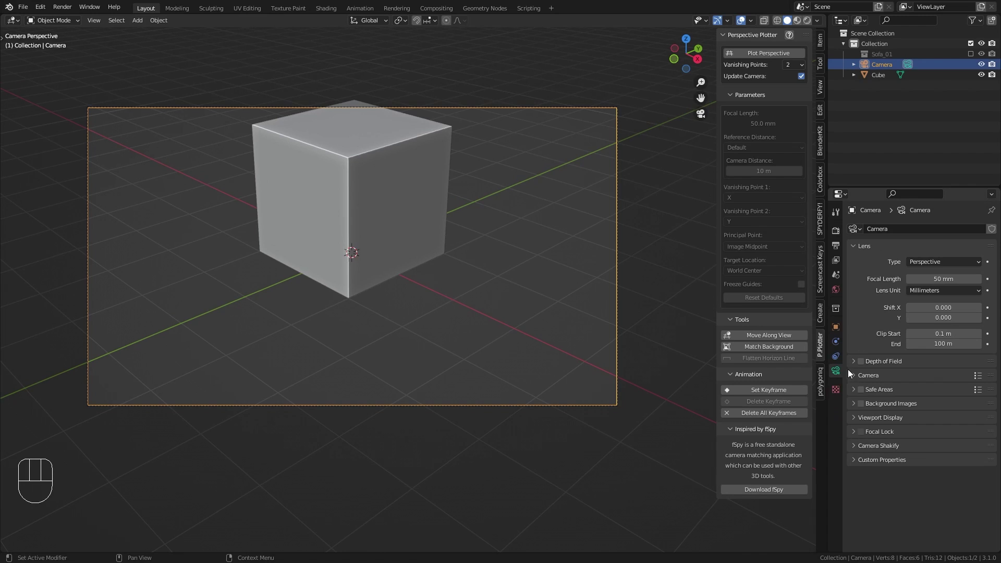
pyautogui.click(862, 406)
pyautogui.click(854, 406)
# Add Interior.jpg as the camera's background image and show the render output settings
pyautogui.click(930, 423)
pyautogui.click(911, 469)
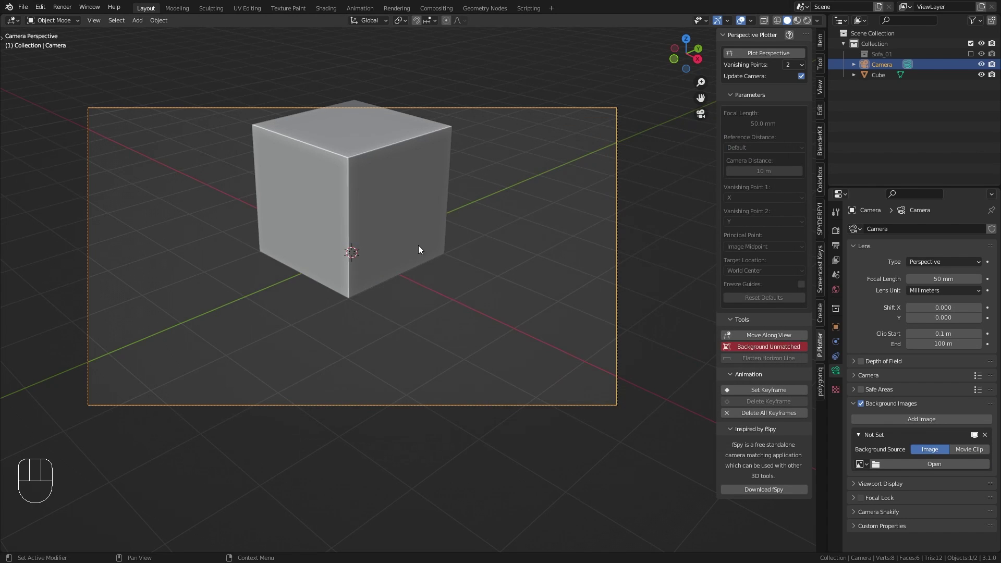
pyautogui.middleClick(413, 238)
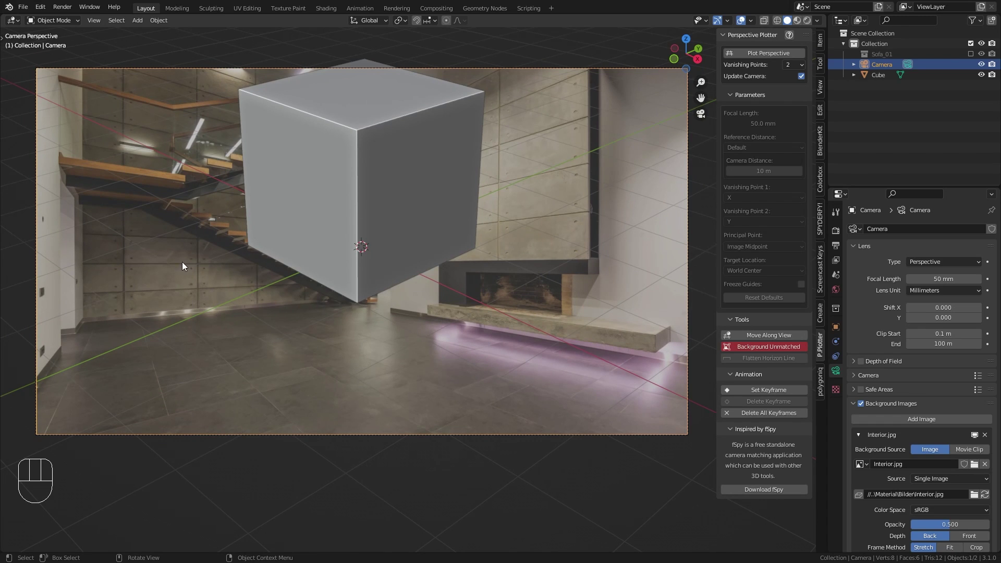
pyautogui.click(840, 251)
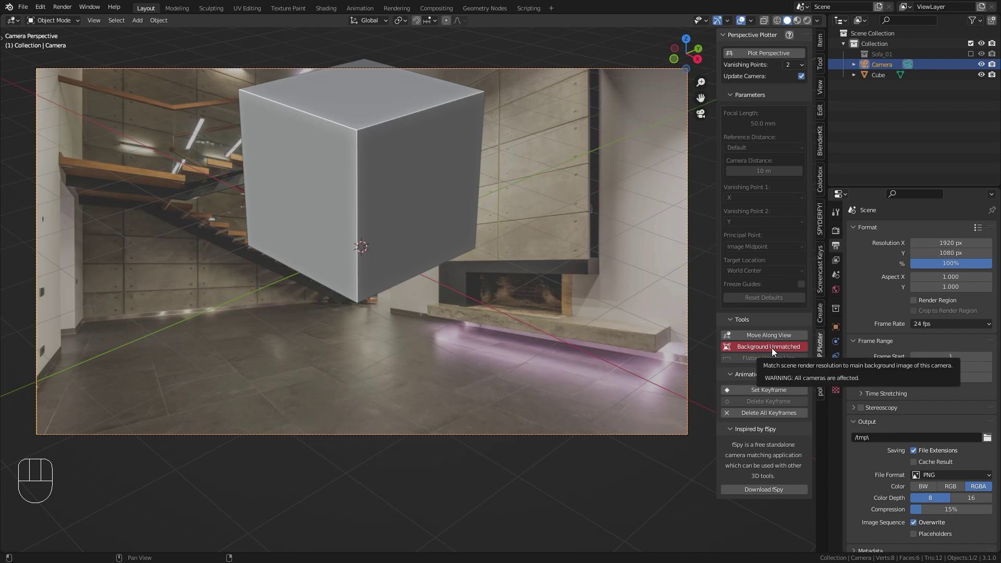
# Match the render resolution to the 7029 by 4691 background photo, scaled to 29 percent
pyautogui.click(777, 351)
pyautogui.scroll(3)
pyautogui.scroll(3)
pyautogui.middleClick(541, 227)
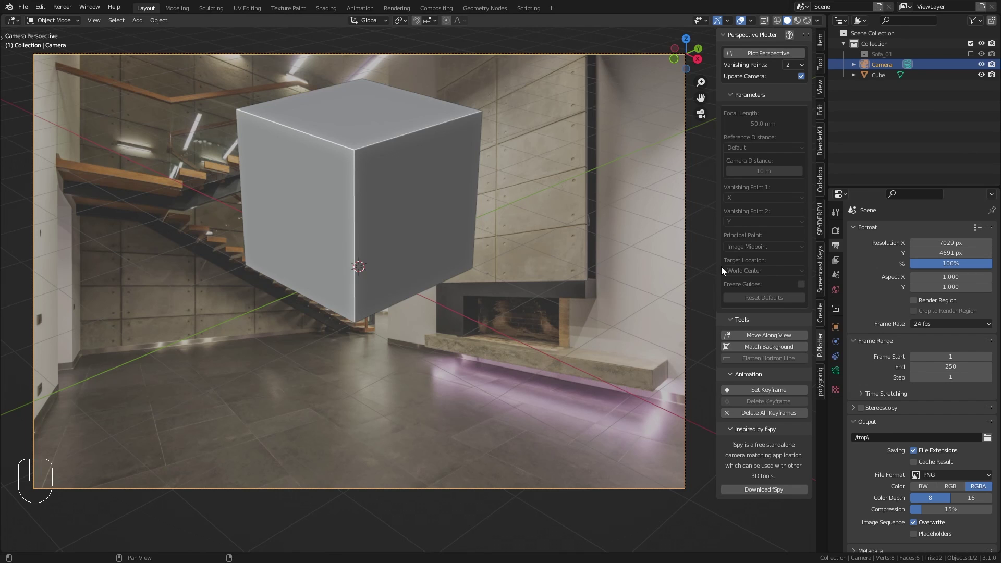
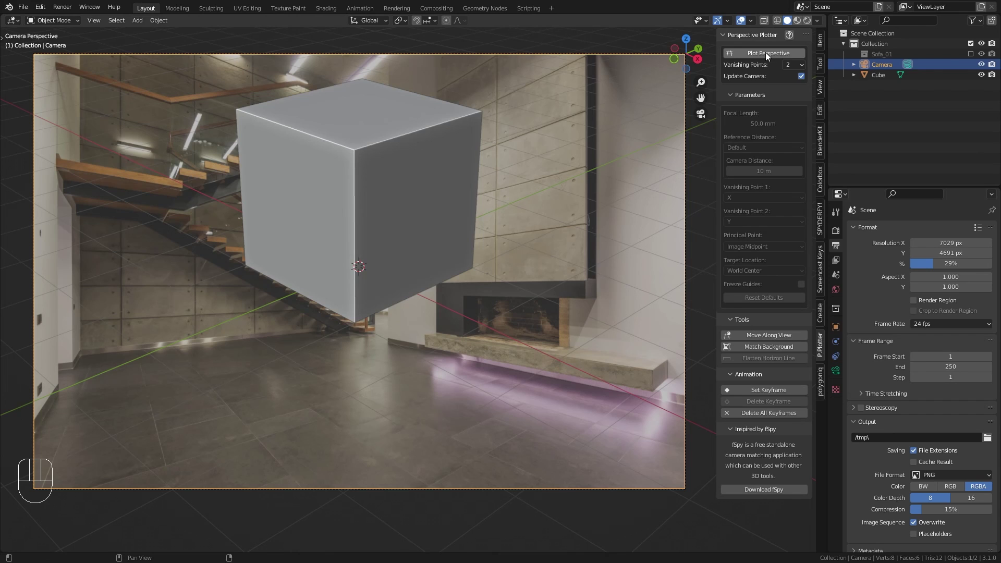
# Start Plot Perspective and toggle the photo off and on to check the vanishing-point guides
pyautogui.click(767, 56)
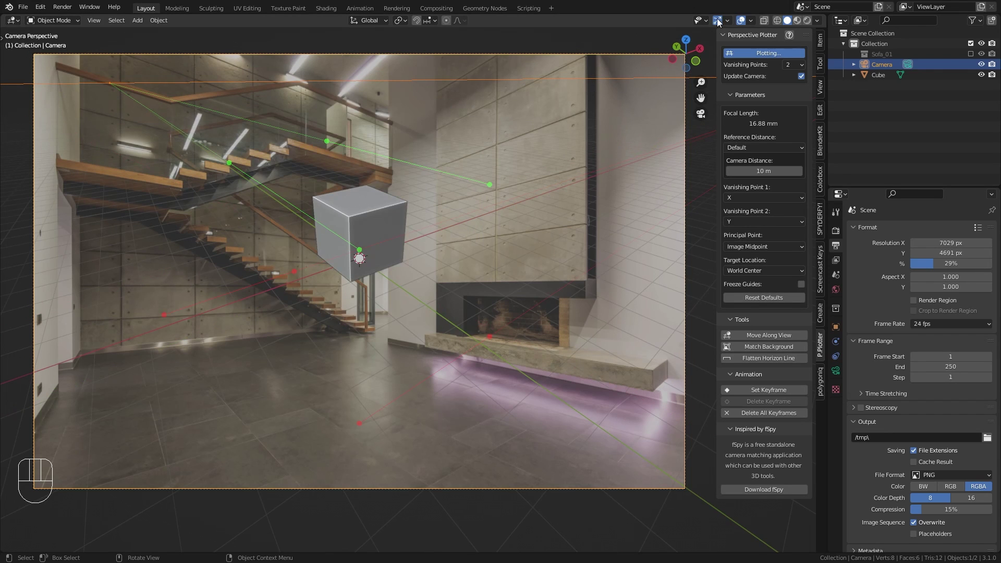
pyautogui.click(743, 25)
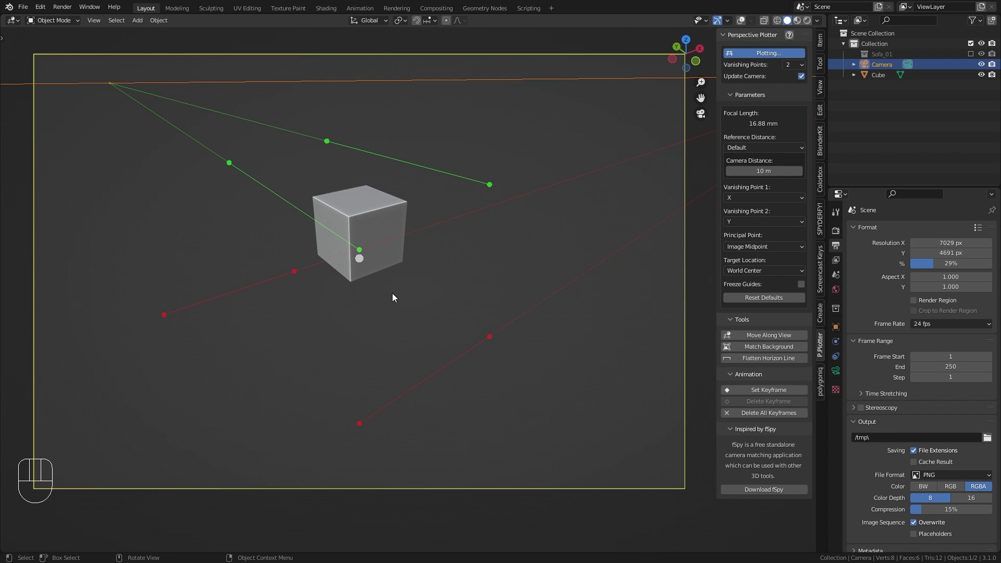
pyautogui.click(748, 22)
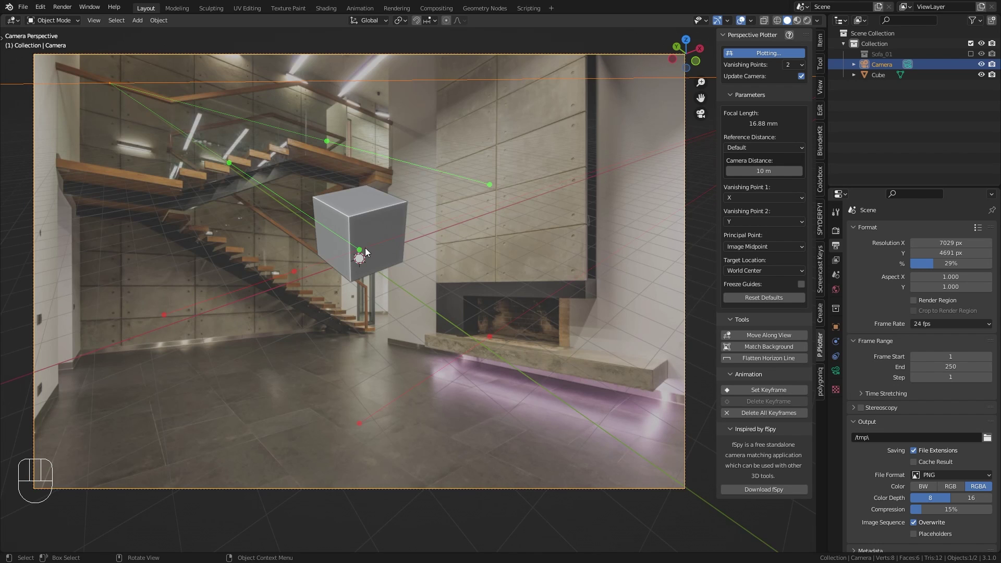
pyautogui.middleClick(374, 244)
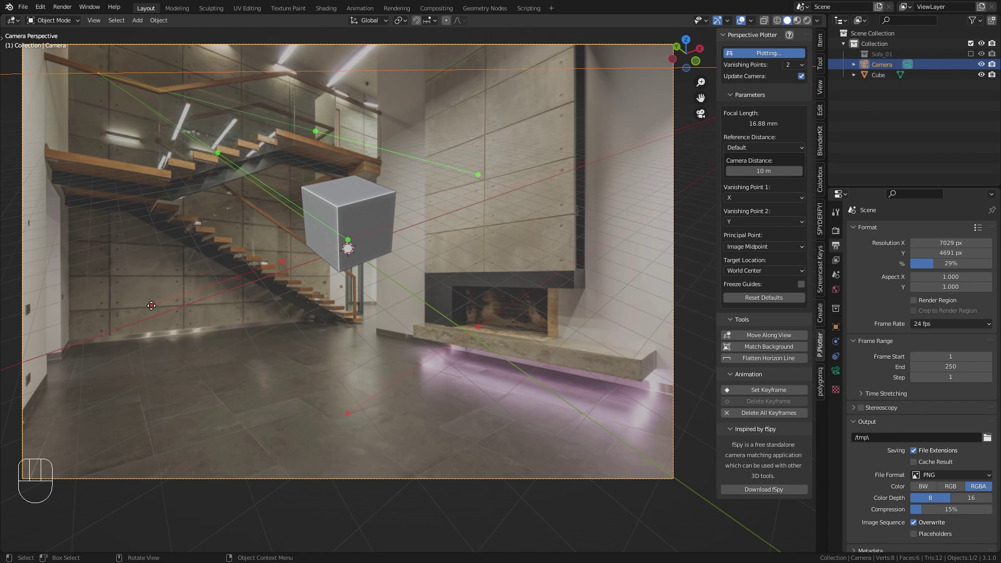
# Align the green guide handles with the staircase edges so the cube stands upright
pyautogui.moveTo(153, 305); pyautogui.dragTo(225, 306)
pyautogui.moveTo(285, 260); pyautogui.dragTo(291, 320)
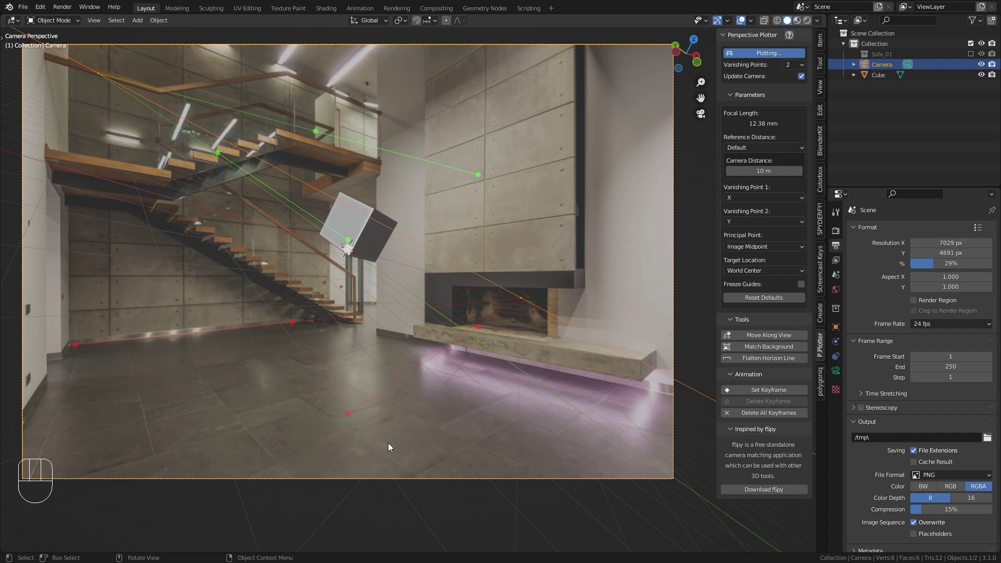
pyautogui.moveTo(350, 416); pyautogui.dragTo(400, 357)
pyautogui.moveTo(483, 326); pyautogui.dragTo(310, 407)
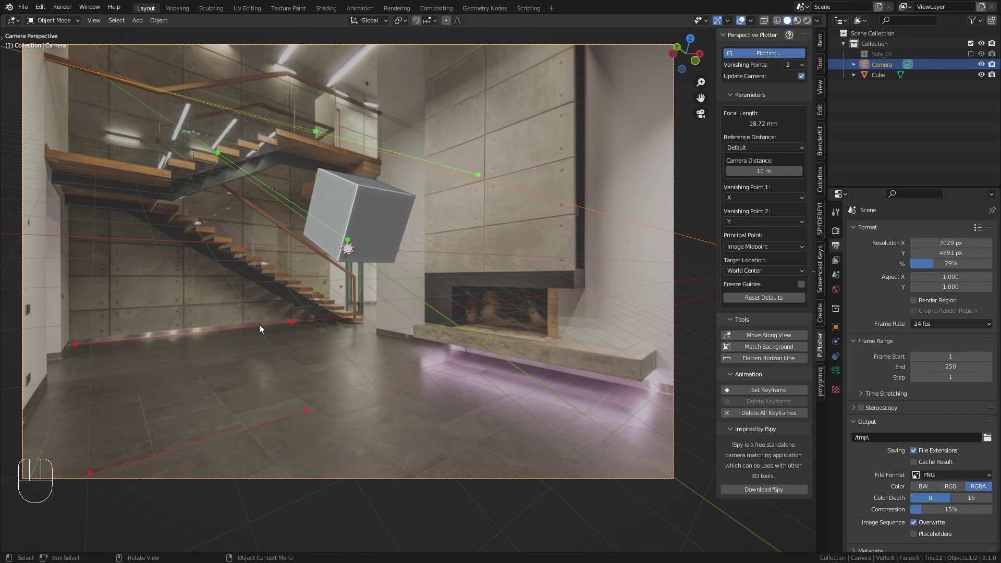
pyautogui.moveTo(209, 441); pyautogui.dragTo(460, 269)
pyautogui.moveTo(441, 254); pyautogui.dragTo(453, 235)
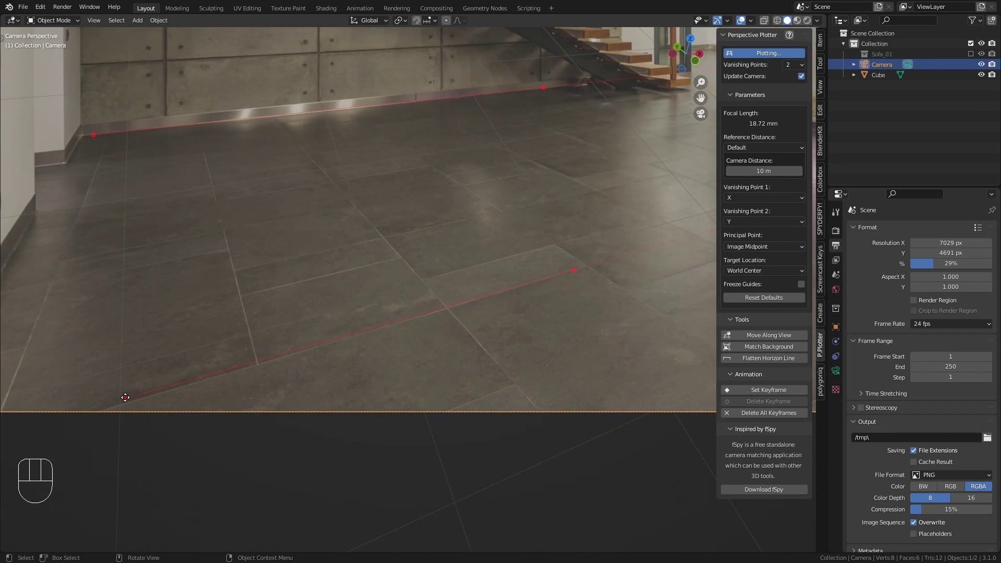
pyautogui.click(128, 398)
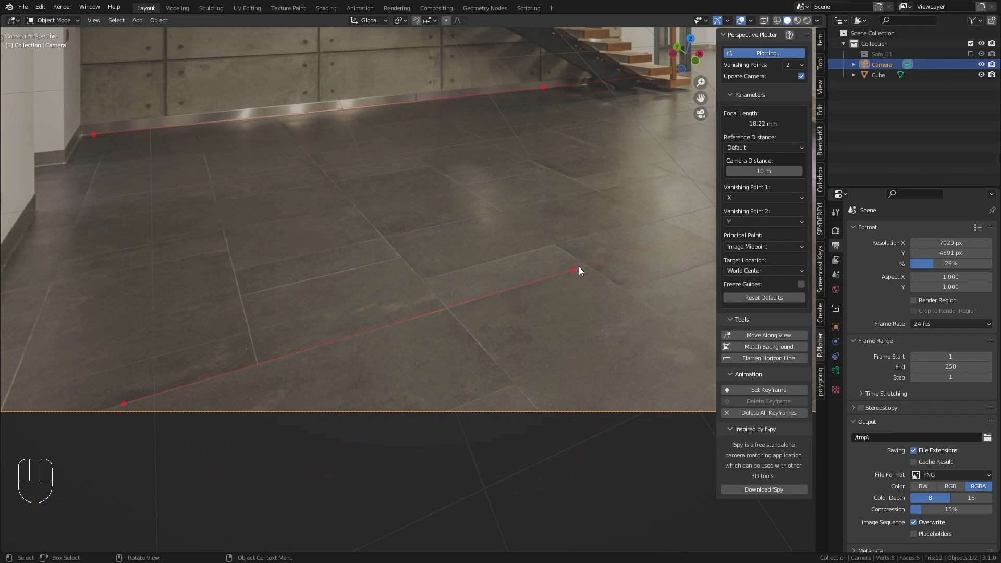
# Place the red guide on a floor tile edge and the green guide along the bench's lower edge
pyautogui.moveTo(526, 250); pyautogui.dragTo(386, 331)
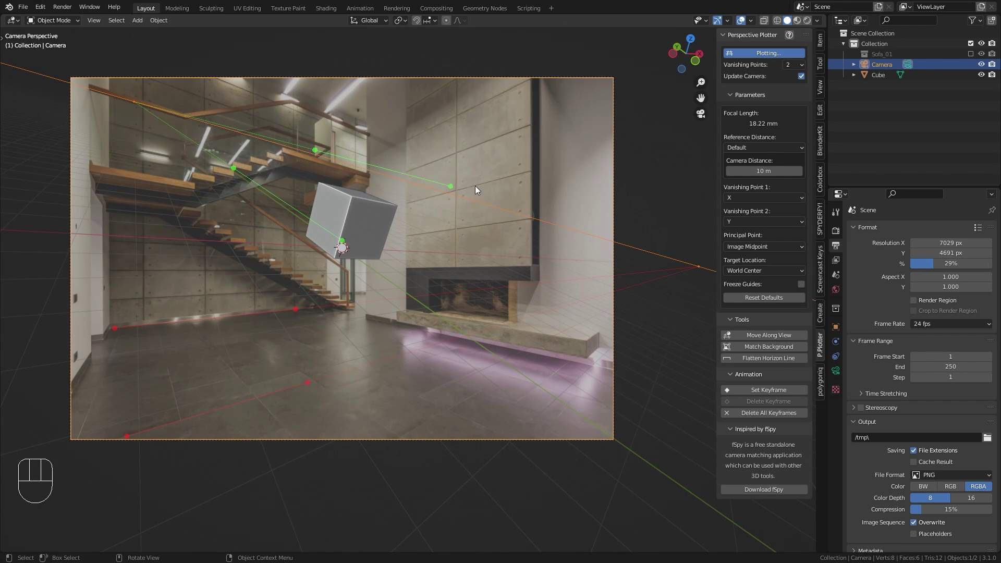
pyautogui.moveTo(454, 187); pyautogui.dragTo(604, 369)
pyautogui.moveTo(318, 150); pyautogui.dragTo(371, 314)
pyautogui.moveTo(347, 238); pyautogui.dragTo(82, 376)
pyautogui.moveTo(230, 177); pyautogui.dragTo(110, 332)
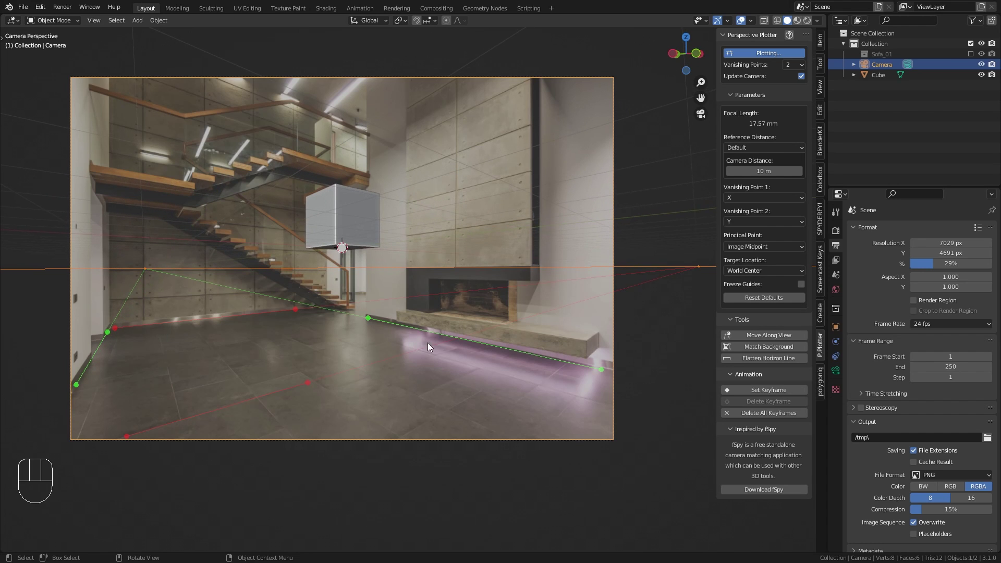
# Zoom in and nudge the green guide point exactly onto the bench base
pyautogui.moveTo(318, 342); pyautogui.dragTo(366, 239)
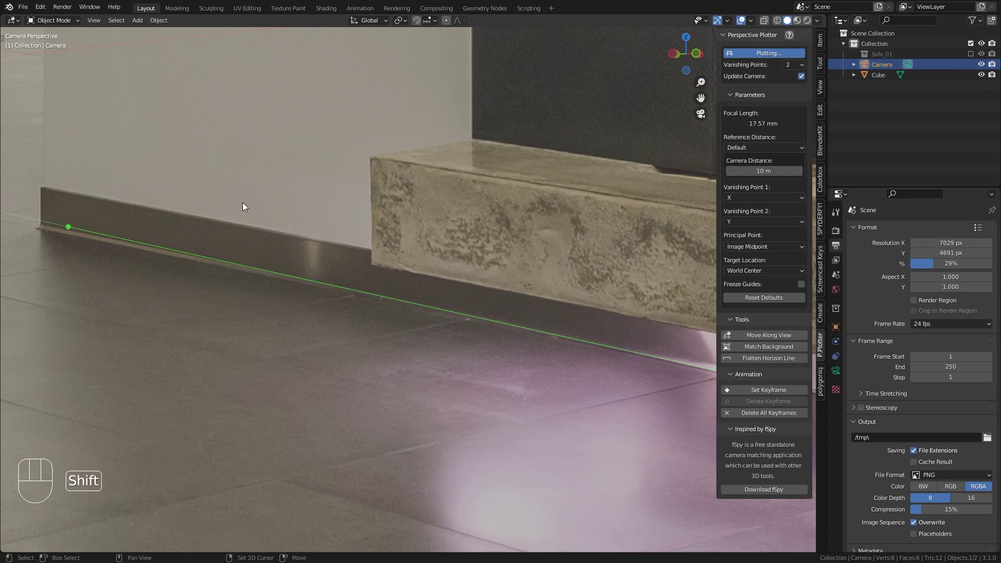
pyautogui.moveTo(228, 203); pyautogui.dragTo(462, 233)
pyautogui.click(307, 266)
pyautogui.middleClick(462, 274)
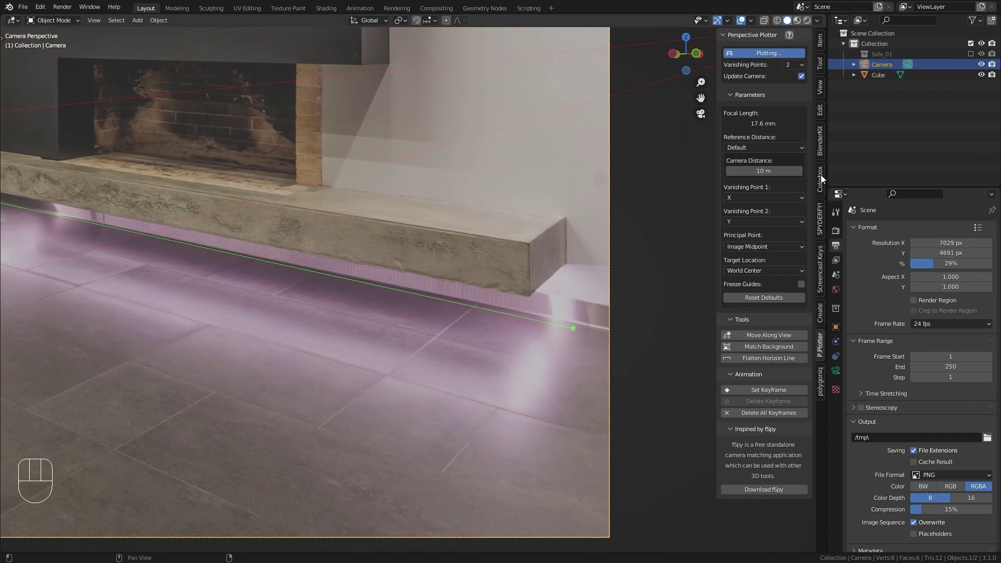
pyautogui.middleClick(643, 228)
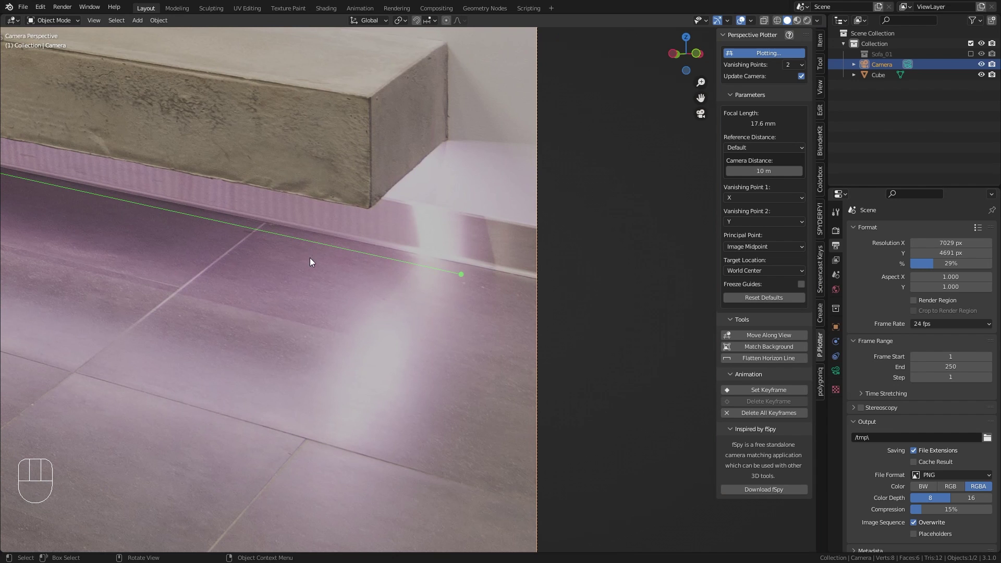
pyautogui.moveTo(703, 85); pyautogui.dragTo(708, 86)
pyautogui.moveTo(704, 101); pyautogui.dragTo(653, 122)
pyautogui.moveTo(406, 240); pyautogui.dragTo(393, 211)
pyautogui.click(399, 240)
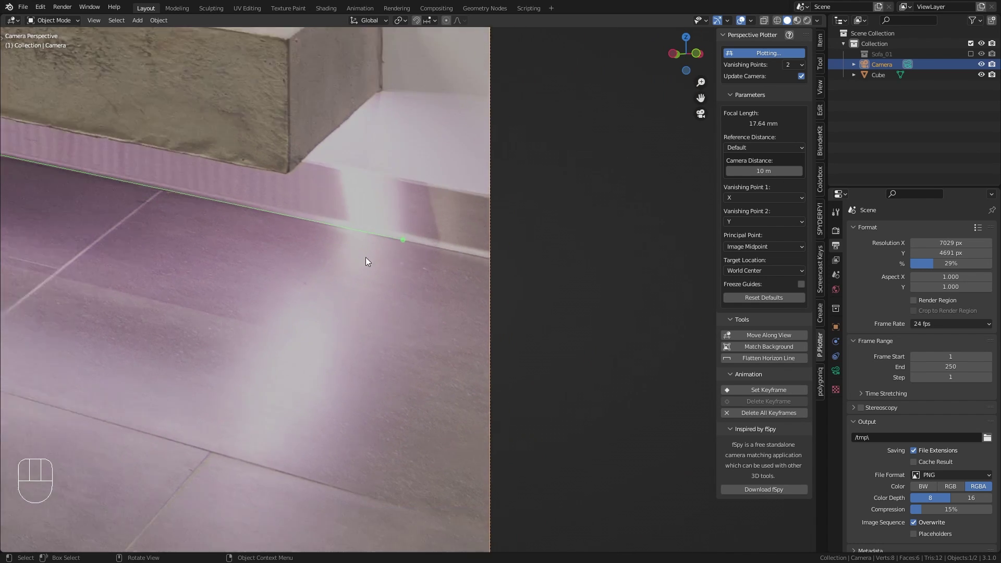
# Place the green guide's other end precisely at the wall-floor corner
pyautogui.moveTo(204, 283); pyautogui.dragTo(788, 231)
pyautogui.middleClick(447, 230)
pyautogui.moveTo(189, 184); pyautogui.dragTo(262, 260)
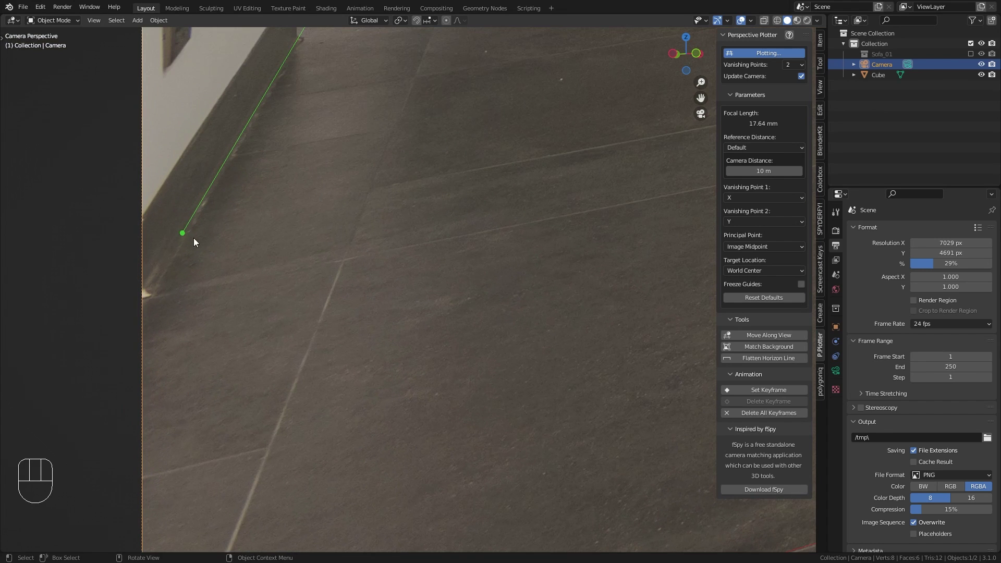
pyautogui.click(182, 231)
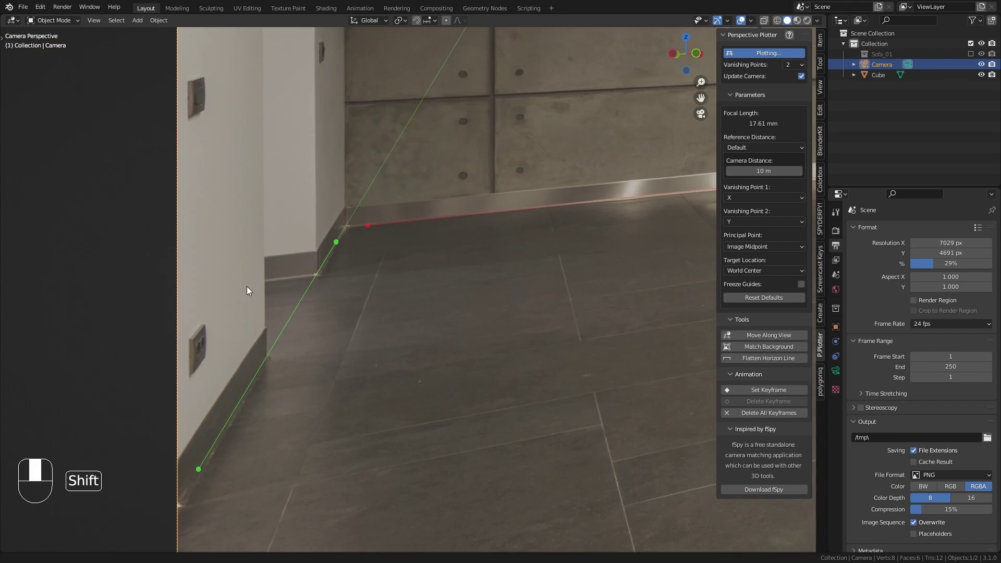
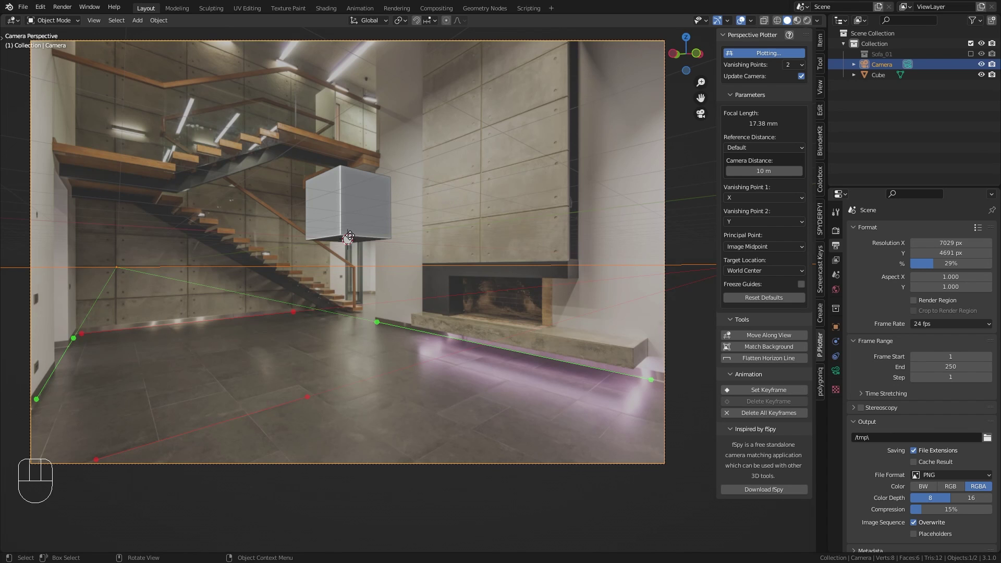
# Navigate the camera view across the floor to inspect how the cube sits in the room
pyautogui.moveTo(349, 240); pyautogui.dragTo(321, 372)
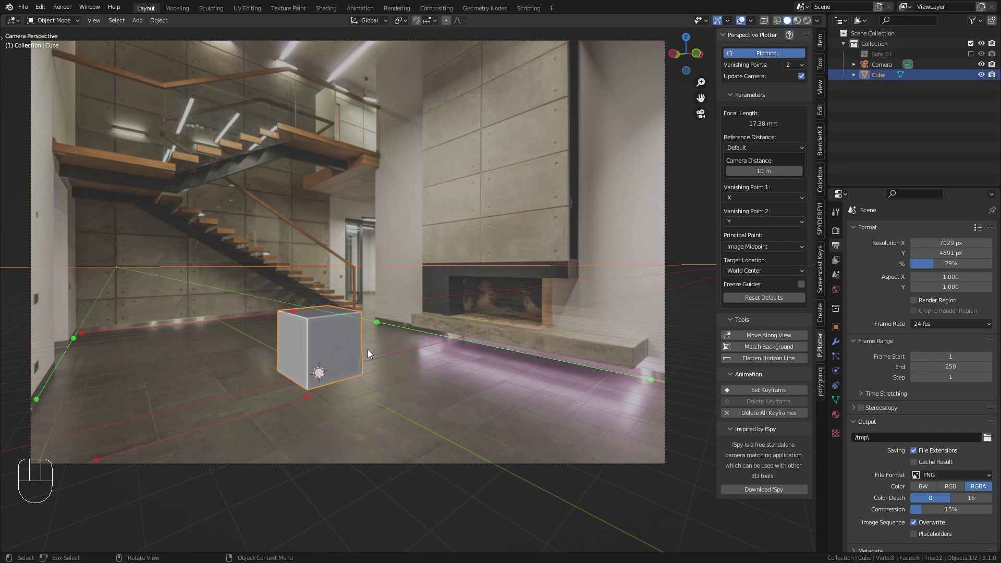
pyautogui.moveTo(328, 355); pyautogui.dragTo(358, 322)
pyautogui.moveTo(334, 351); pyautogui.dragTo(353, 367)
pyautogui.moveTo(346, 364); pyautogui.dragTo(353, 307)
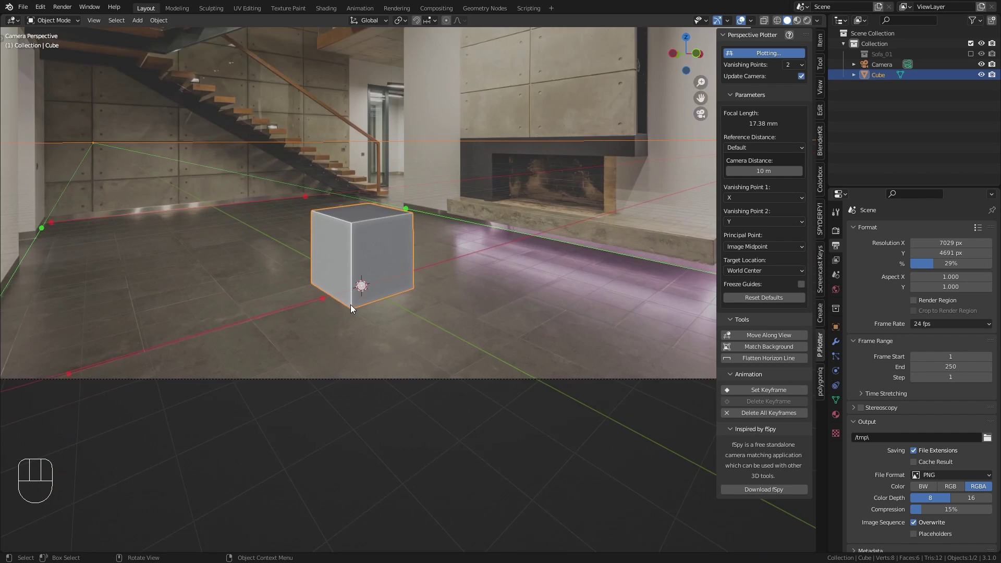
pyautogui.middleClick(272, 304)
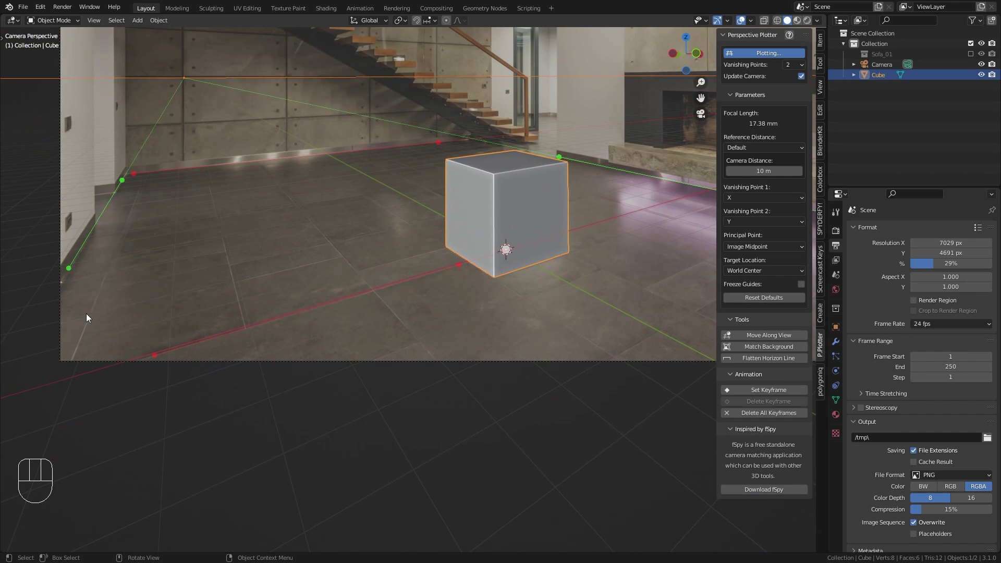
pyautogui.moveTo(551, 169); pyautogui.dragTo(105, 130)
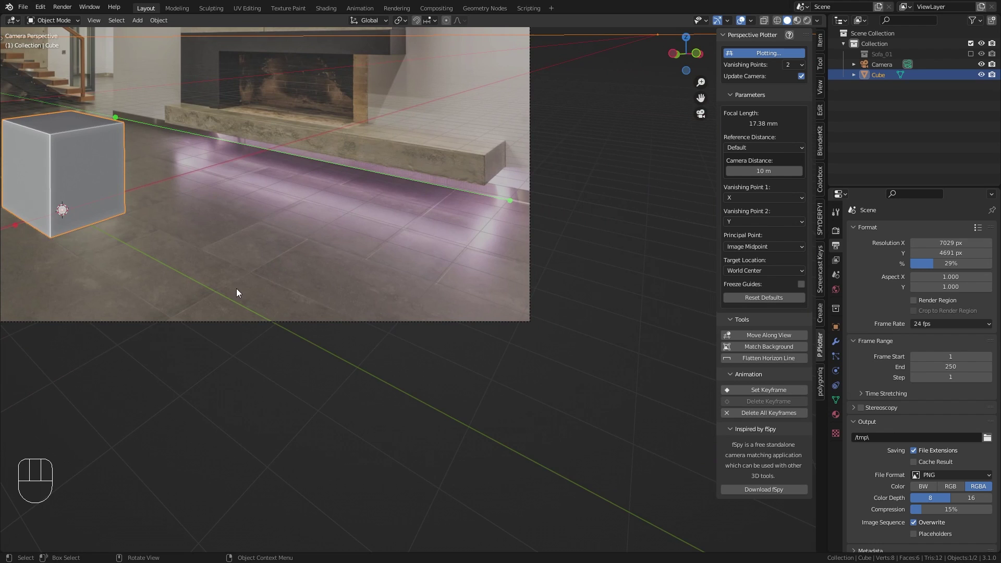
pyautogui.moveTo(263, 265); pyautogui.dragTo(323, 282)
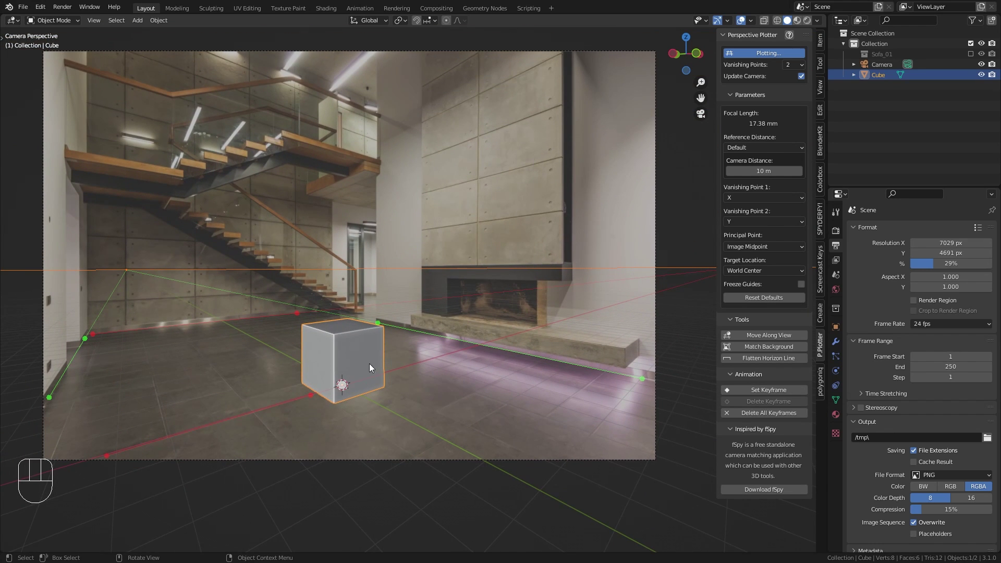
# Scale the test cube up about threefold
pyautogui.click(358, 356)
pyautogui.press('s')
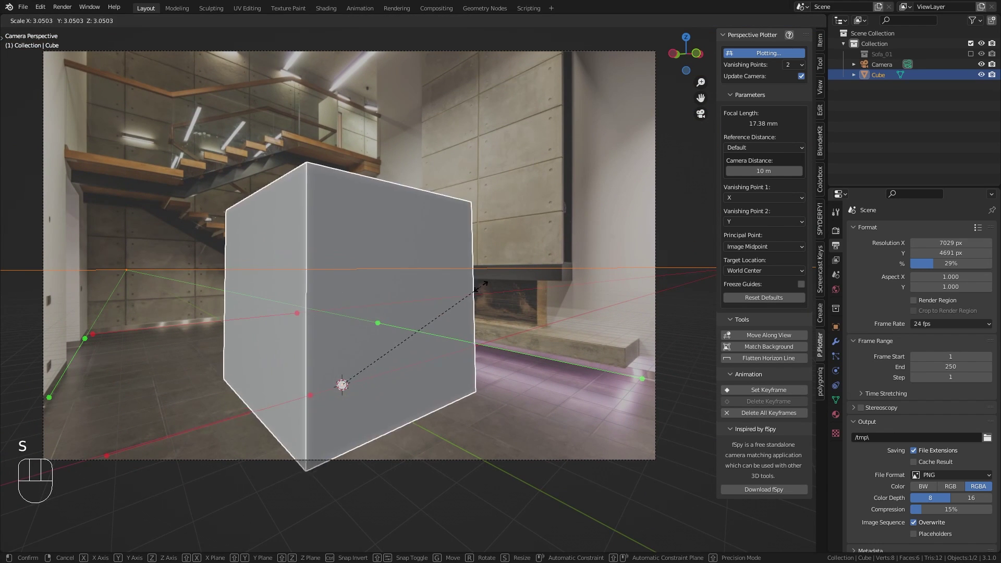
pyautogui.click(430, 359)
# Rotate the cube about Z, hide it, and show the Sofa_01 collection instead
pyautogui.press('r')
pyautogui.press('z')
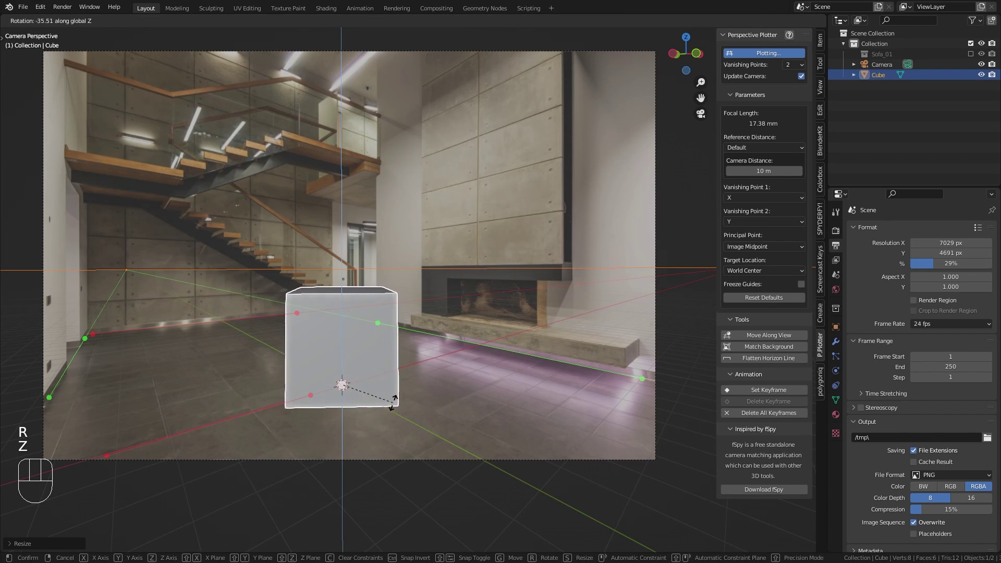
pyautogui.click(415, 372)
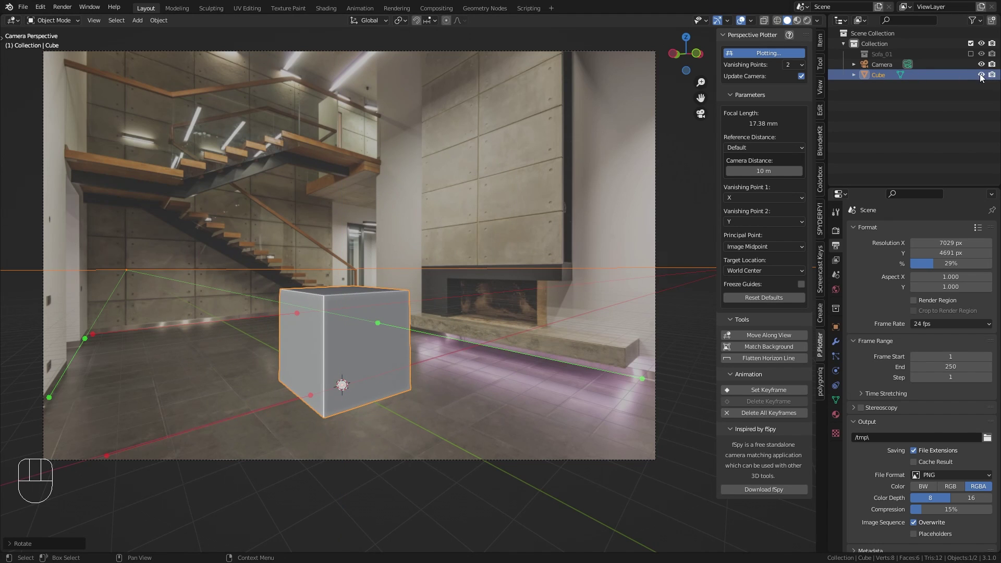
pyautogui.click(983, 77)
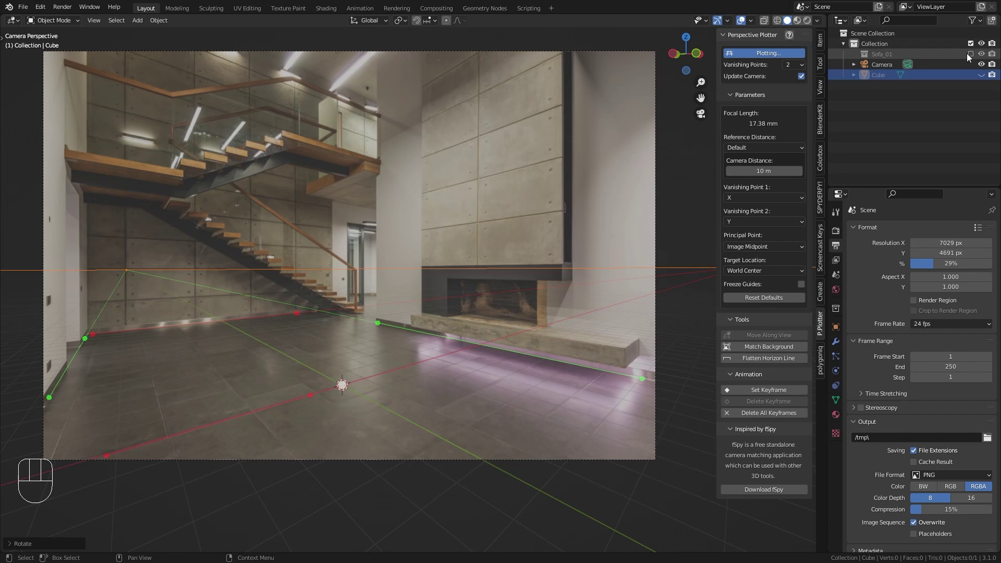
pyautogui.click(976, 57)
pyautogui.moveTo(801, 24); pyautogui.dragTo(801, 24)
pyautogui.middleClick(418, 326)
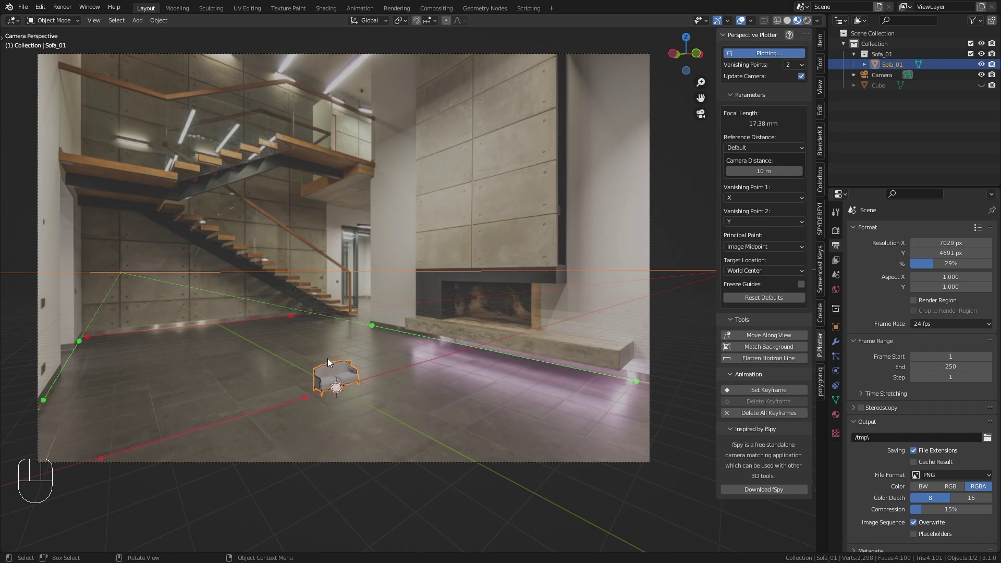
# Rotate the sofa about Z and move it across the floor with G Shift+Z into place
pyautogui.press('s')
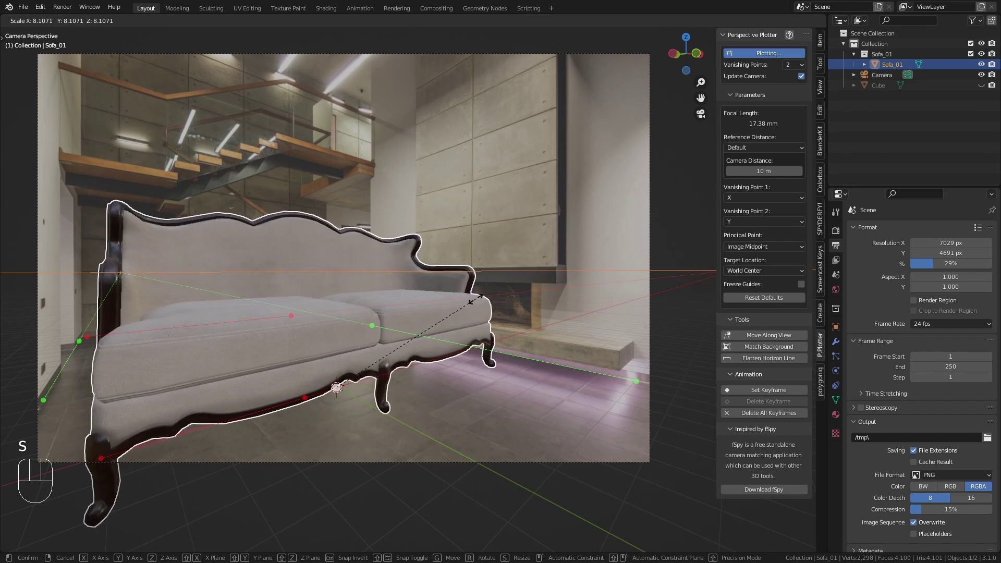
pyautogui.rightClick(435, 327)
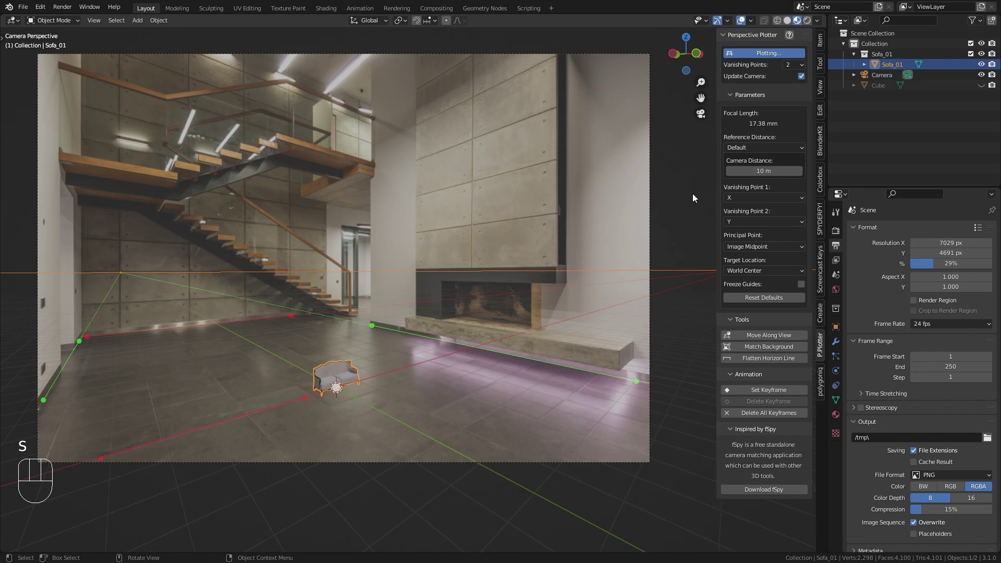
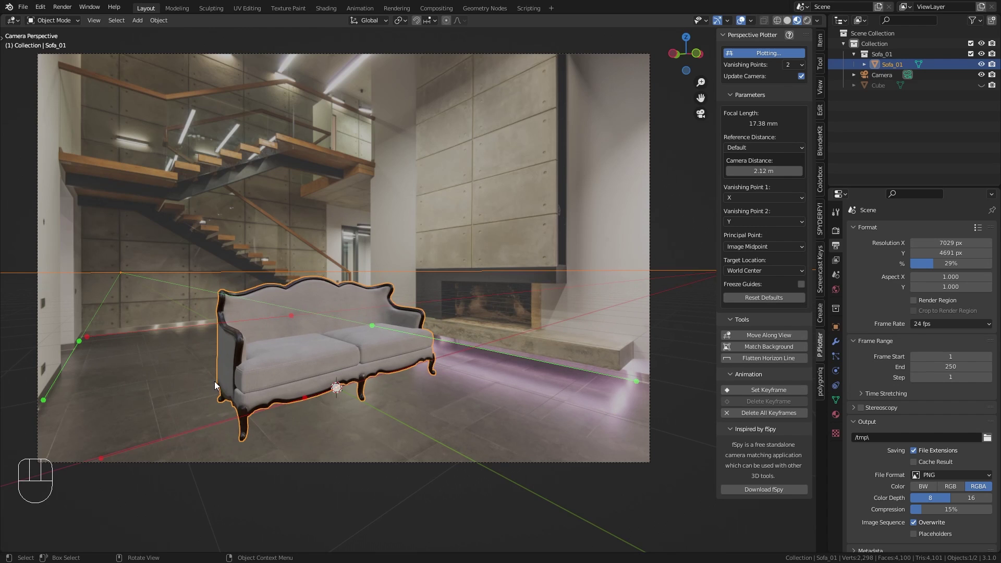
pyautogui.press('r')
pyautogui.press('z')
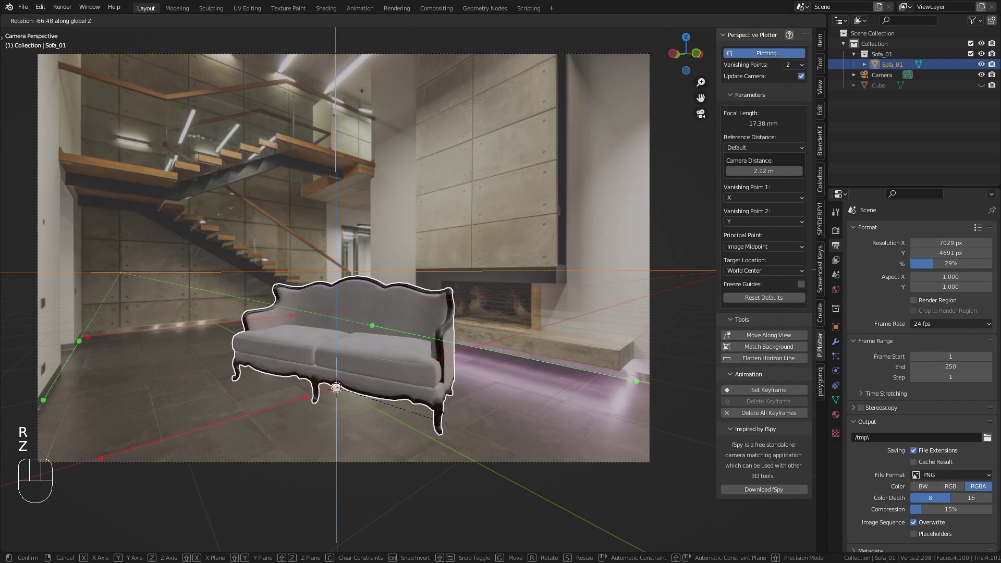
pyautogui.click(457, 388)
pyautogui.press('g')
pyautogui.press('shift+z')
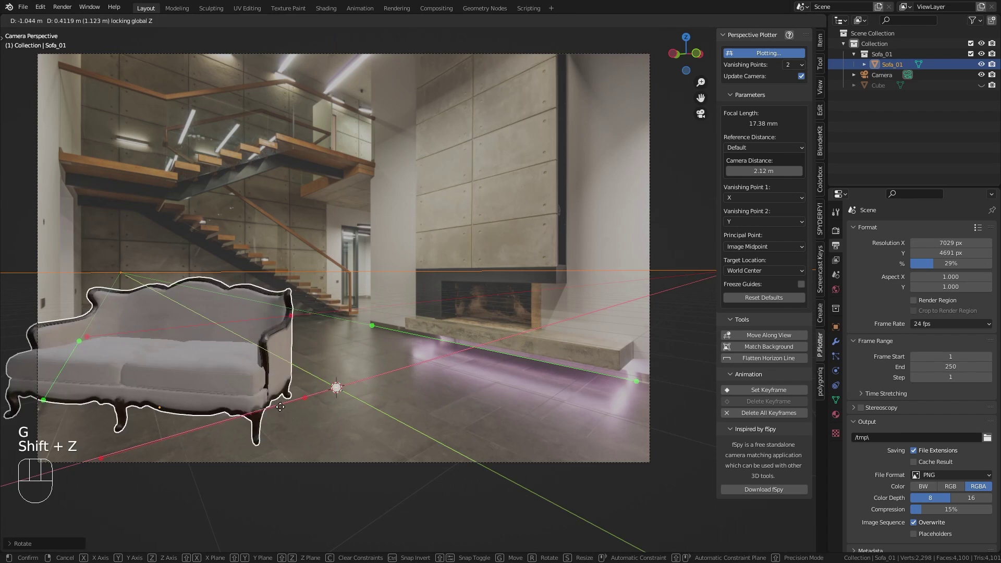
pyautogui.click(425, 384)
# Stop perspective plotting, orbit out of camera view and select the camera object
pyautogui.moveTo(440, 243); pyautogui.dragTo(437, 255)
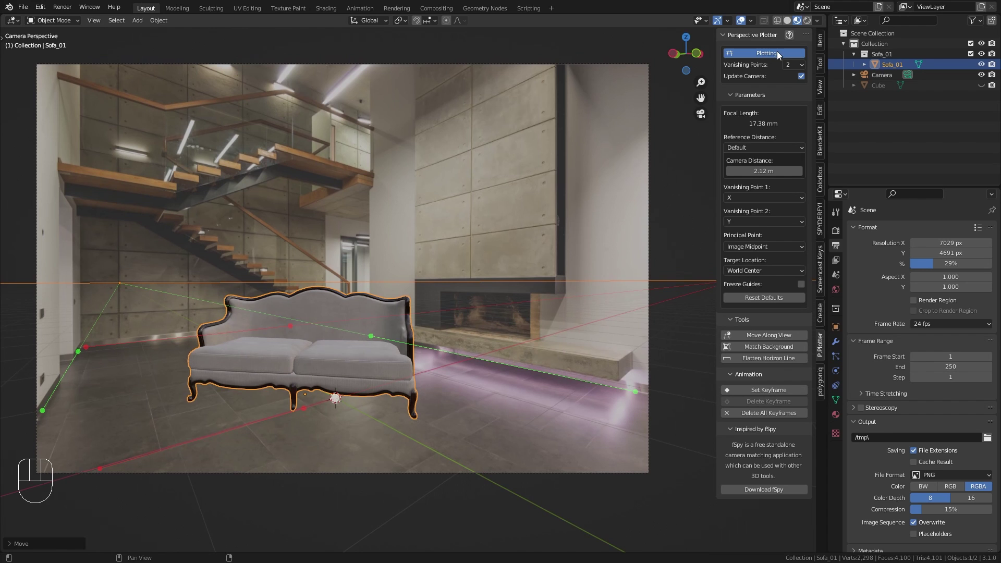
pyautogui.click(771, 56)
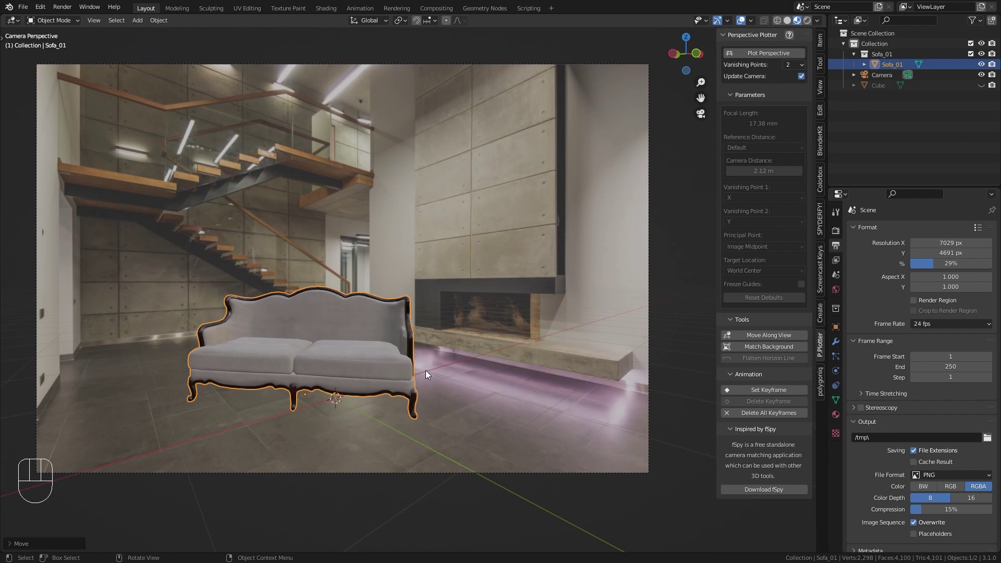
pyautogui.moveTo(363, 315); pyautogui.dragTo(431, 341)
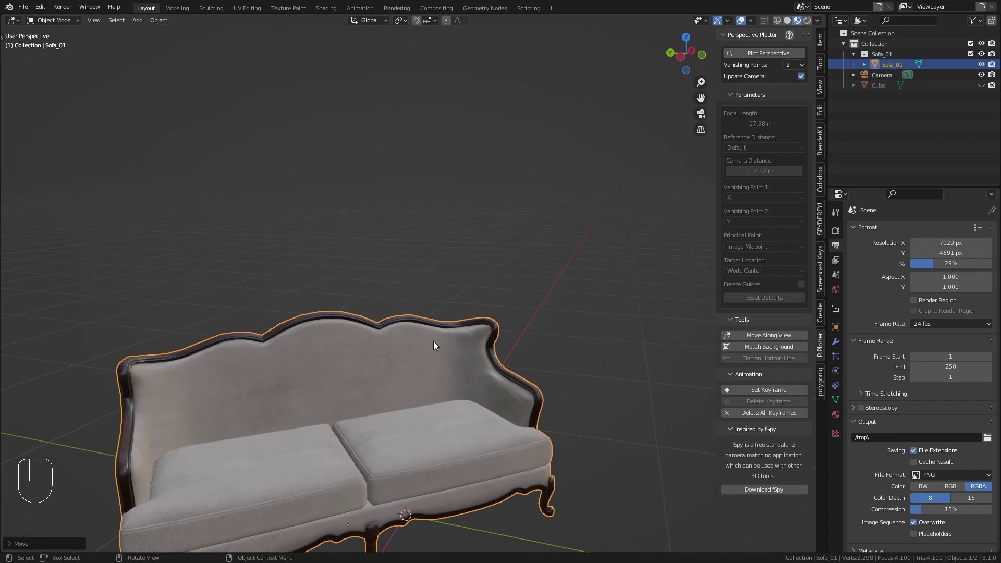
pyautogui.moveTo(493, 354); pyautogui.dragTo(456, 344)
pyautogui.moveTo(385, 362); pyautogui.dragTo(424, 358)
pyautogui.click(527, 260)
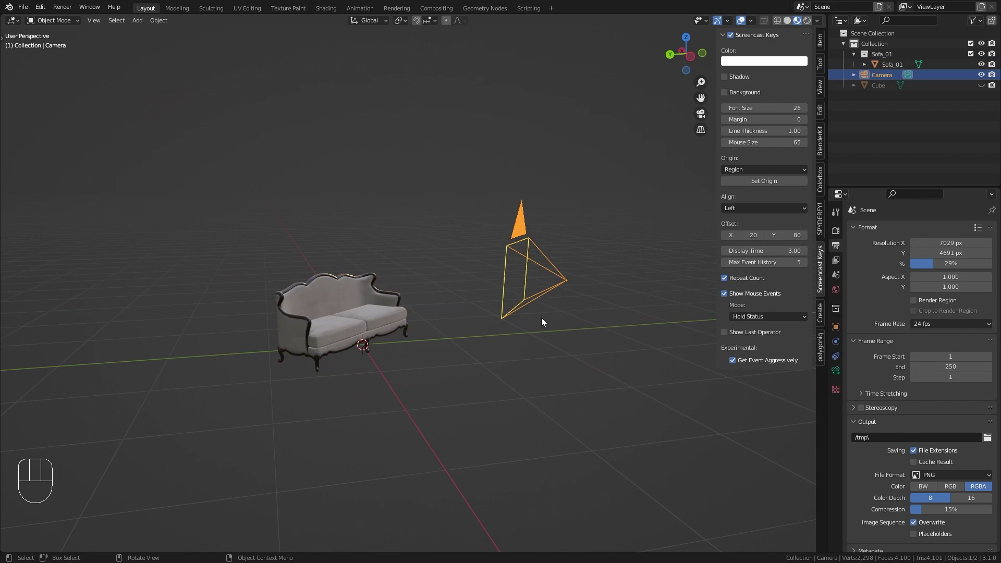
pyautogui.moveTo(523, 308); pyautogui.dragTo(503, 294)
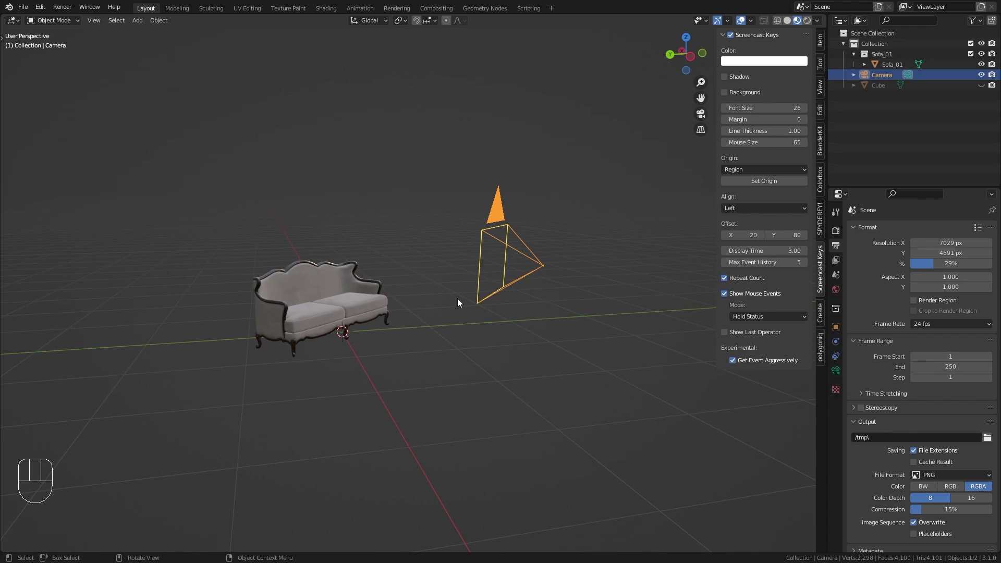
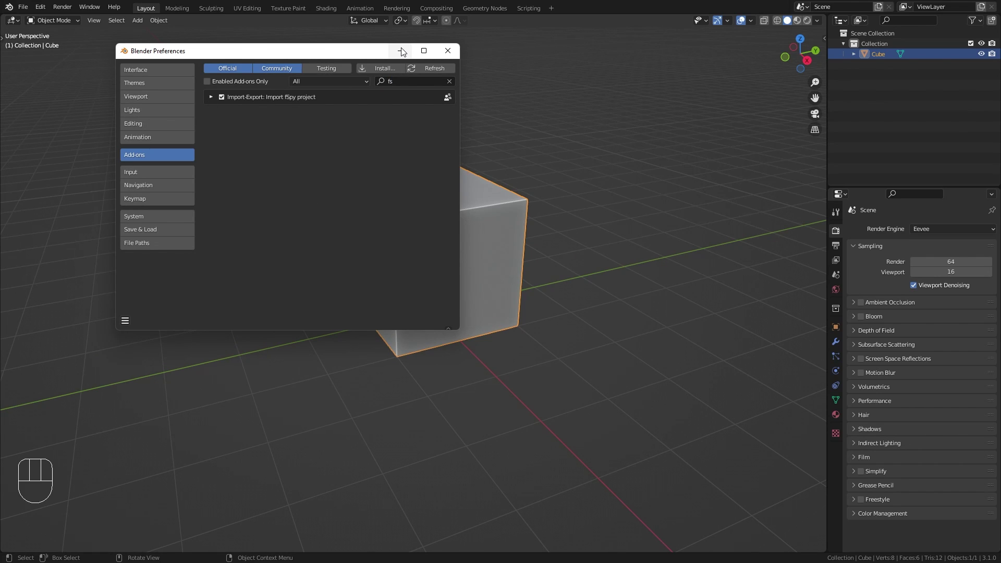
# Import the saved fSpy project file and look through its camera
pyautogui.moveTo(22, 11); pyautogui.dragTo(171, 287)
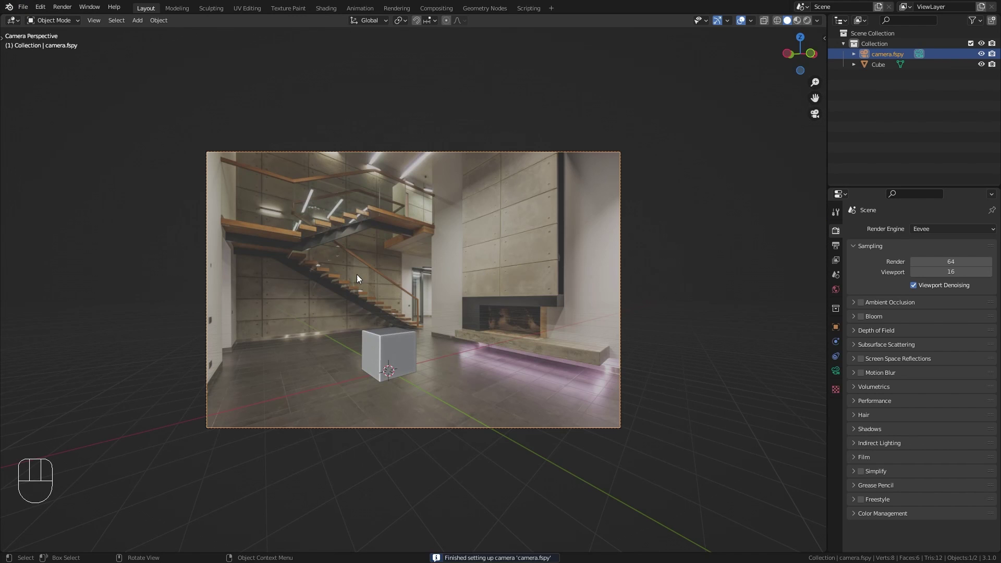
pyautogui.moveTo(353, 250); pyautogui.dragTo(411, 260)
pyautogui.moveTo(391, 287); pyautogui.dragTo(589, 288)
pyautogui.press('KP_0')
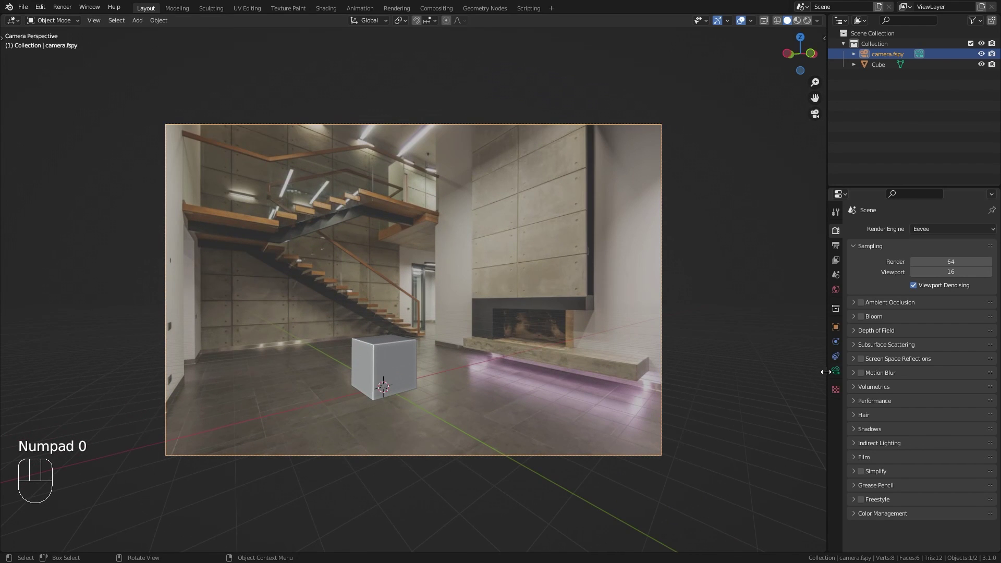
# Set the camera's background image opacity to 1.0 and show the render output settings
pyautogui.click(842, 373)
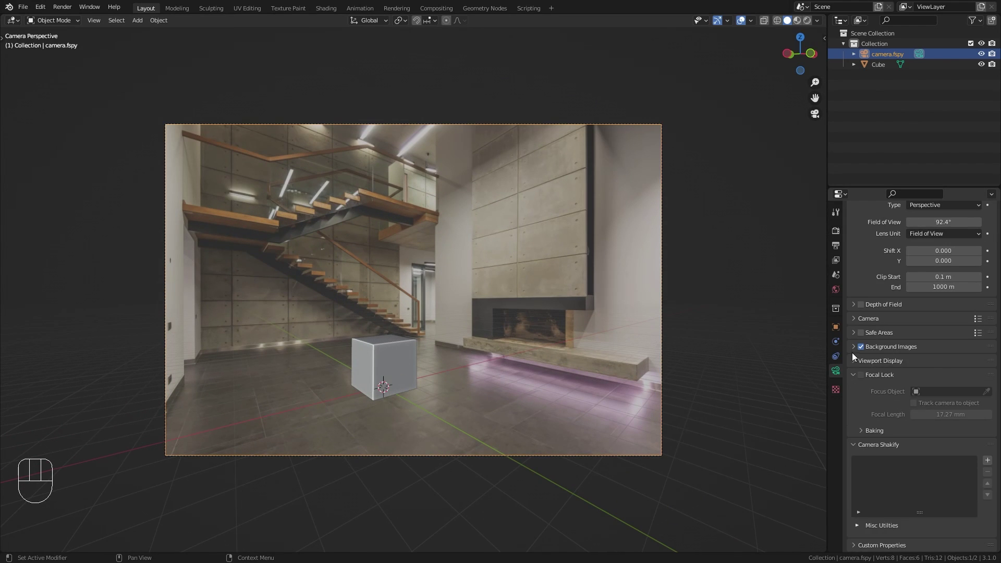
pyautogui.click(857, 349)
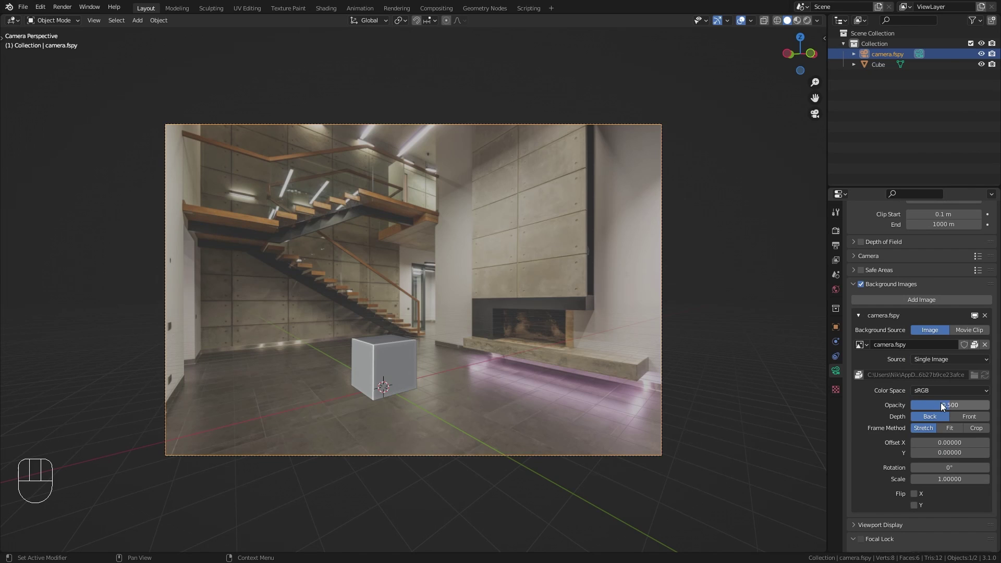
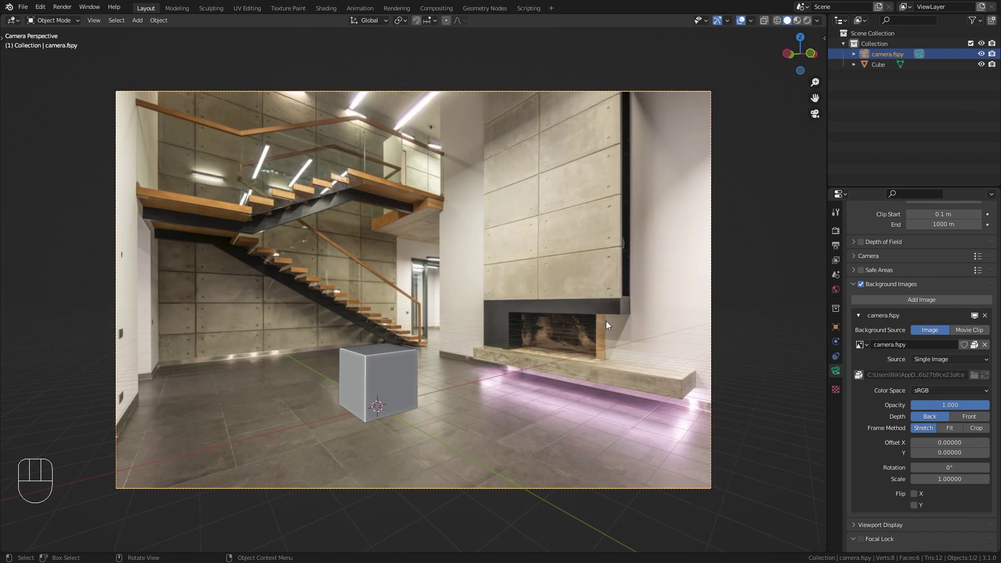
pyautogui.middleClick(600, 325)
pyautogui.click(843, 249)
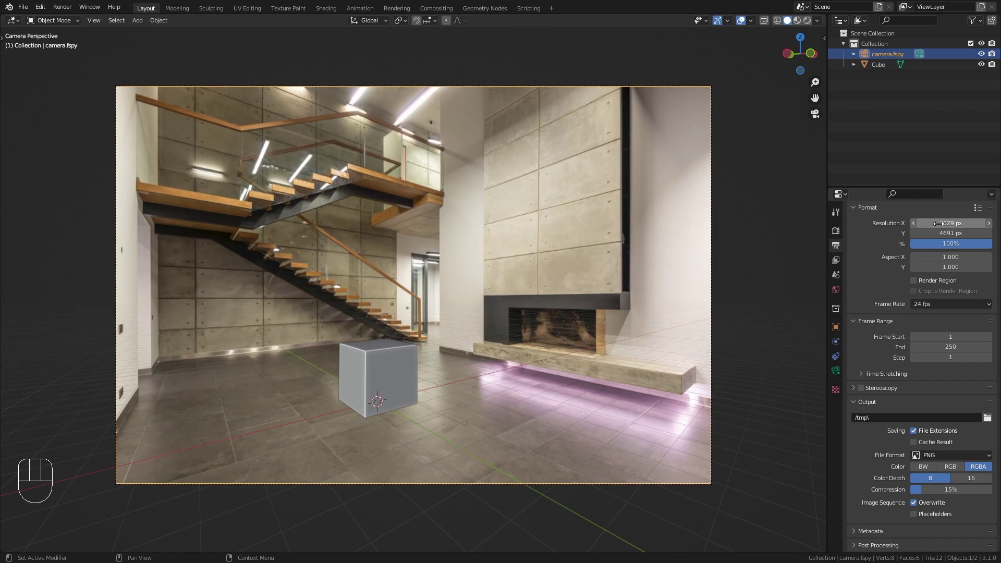
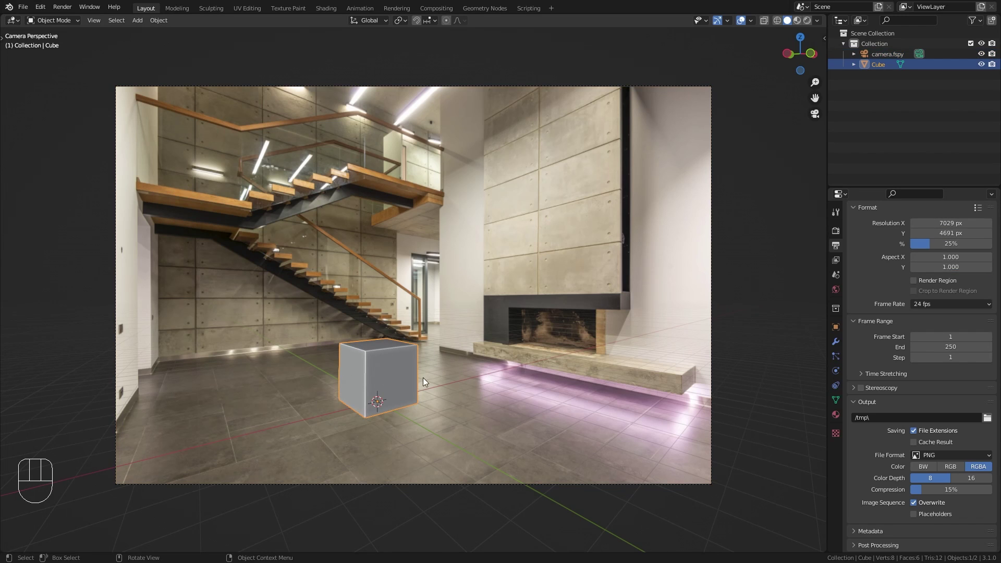
# Enlarge the cube and rotate it about the Z axis
pyautogui.press('s')
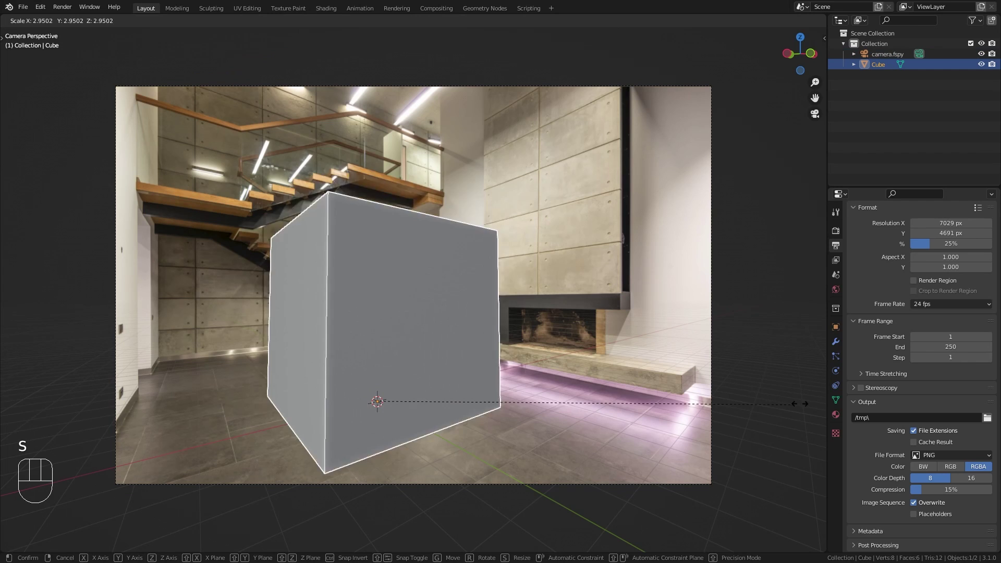
pyautogui.click(555, 442)
pyautogui.press('r')
pyautogui.press('z')
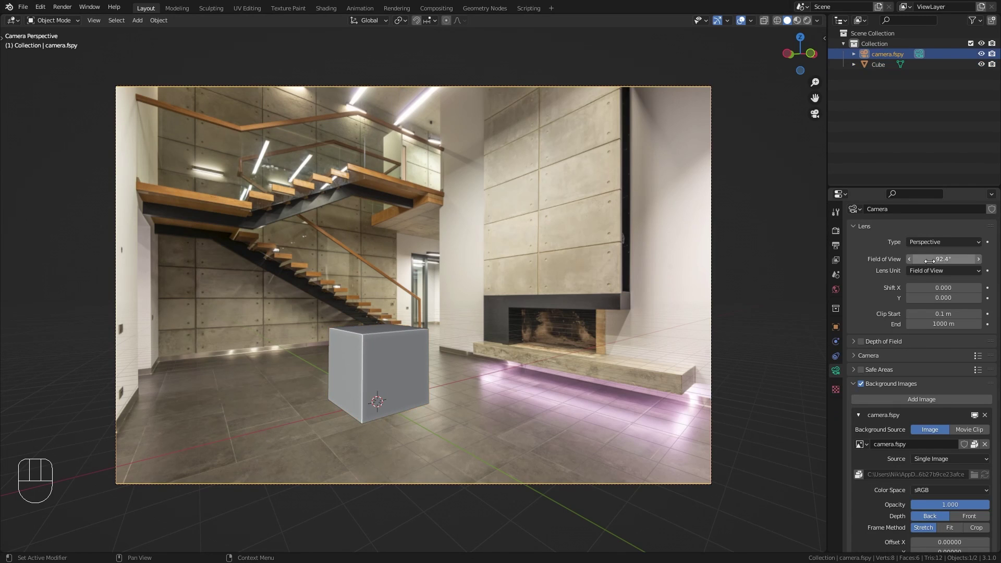
# Show the fSpy camera lens as a 17.27 mm focal length
pyautogui.moveTo(959, 269); pyautogui.dragTo(951, 286)
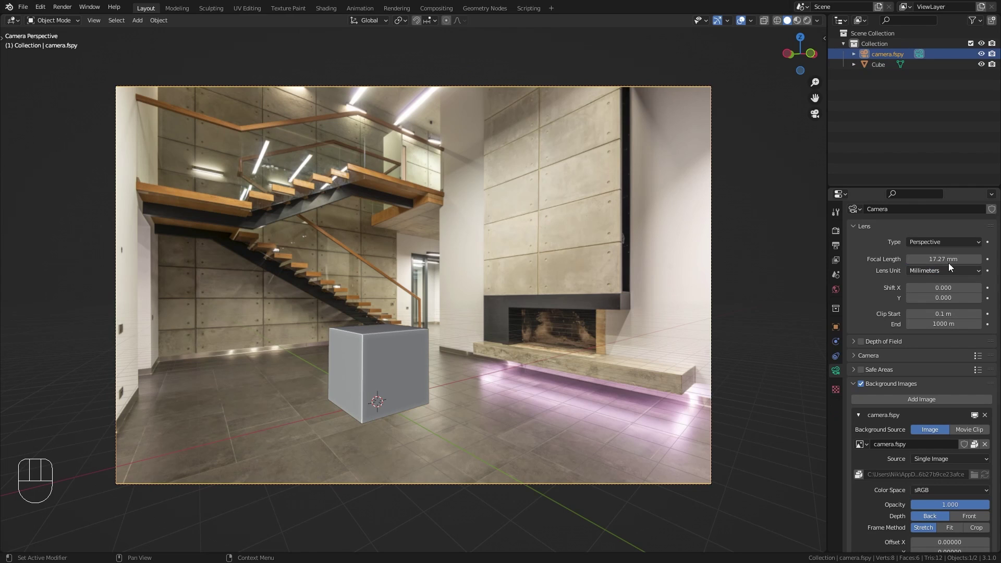